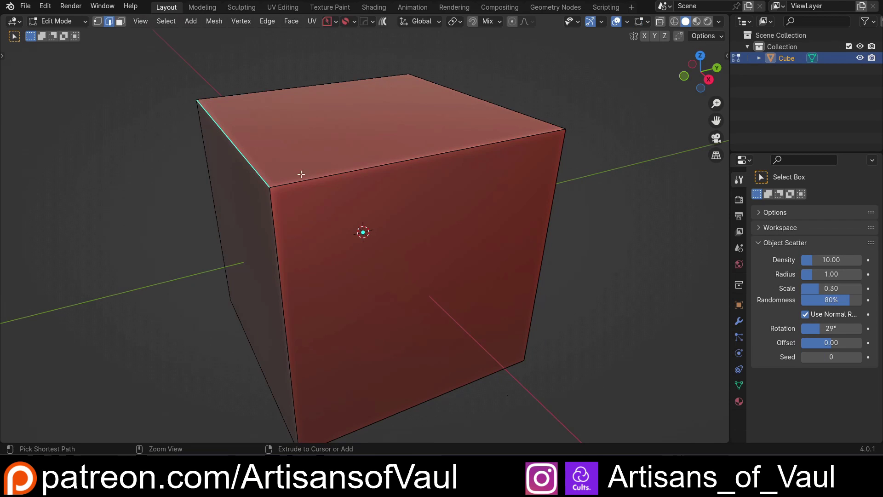
Try a rounded bevel on the top edge with an adjusted shape value, then undo it.
{"action": "key", "text": "ctrl+b"}
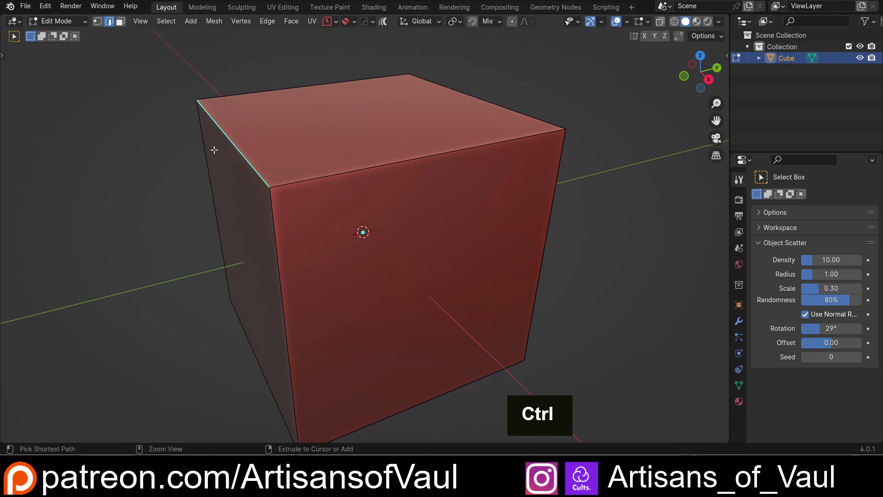
{"action": "key", "text": "ctrl+b"}
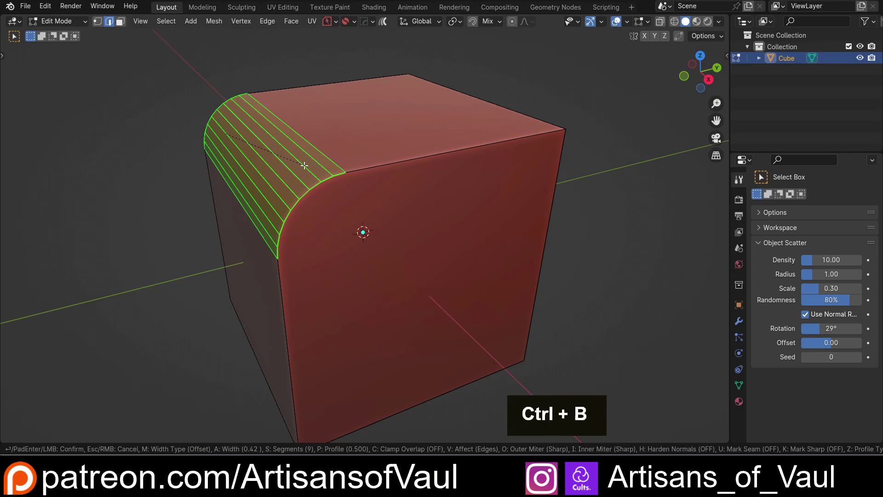
{"action": "key", "text": "p"}
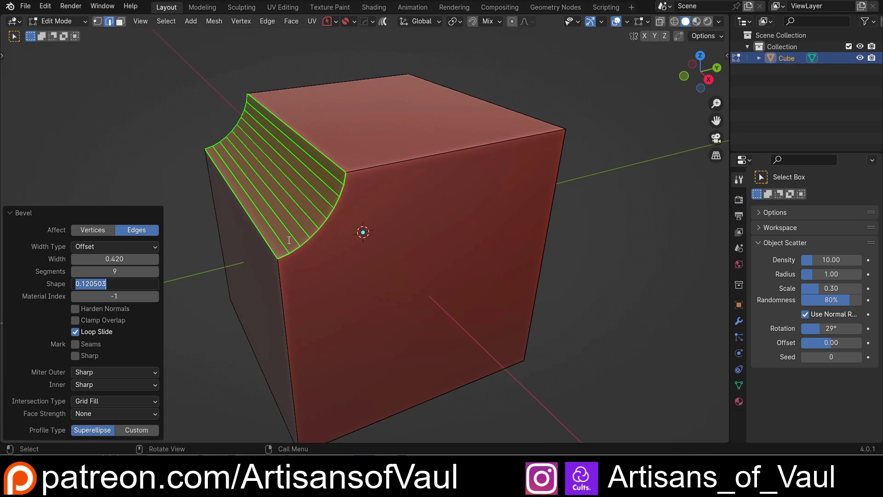
{"action": "key", "text": "KP_0"}
{"action": "key", "text": "KP_Decimal"}
In Object Mode, stretch the cube along one axis into a longer sharp-edged block.
{"action": "key", "text": "KP_0"}
{"action": "key", "text": "KP_8"}
{"action": "key", "text": "KP_5"}
{"action": "key", "text": "KP_Enter"}
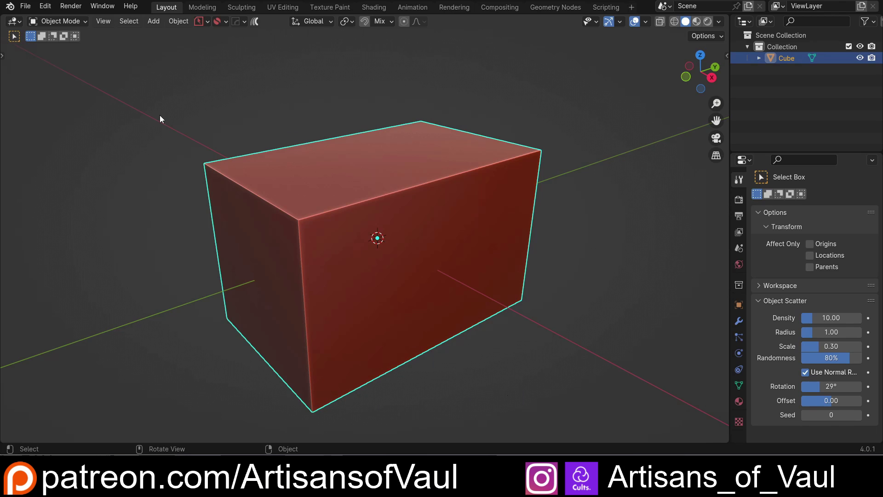
Bevel the block's top edges into an eight-segment curve with shape 0.5.
{"action": "key", "text": "Tab"}
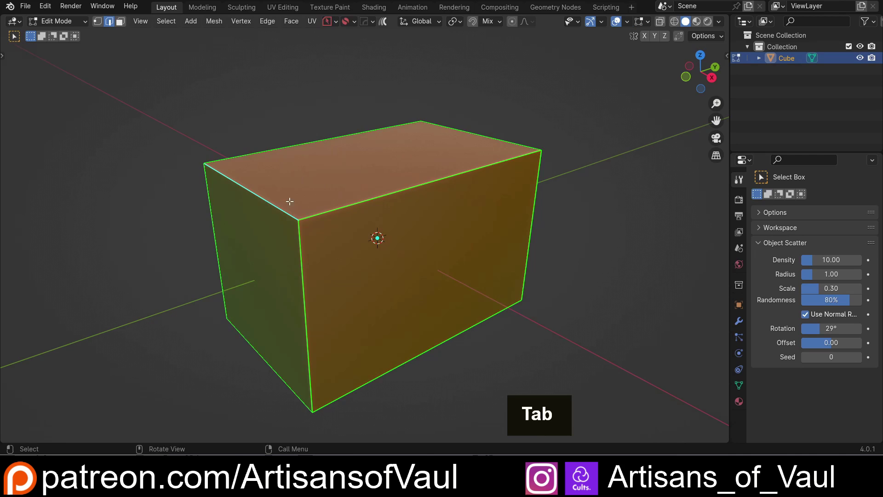
{"action": "left_click", "coordinate": [473, 130]}
{"action": "key", "text": "ctrl+b"}
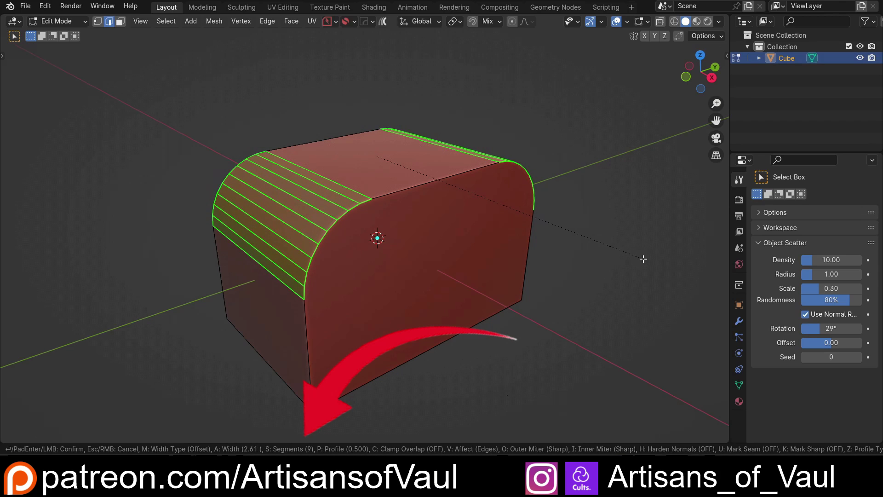
{"action": "scroll", "scroll_direction": "up", "scroll_amount": 3}
{"action": "scroll", "scroll_direction": "down", "scroll_amount": 3}
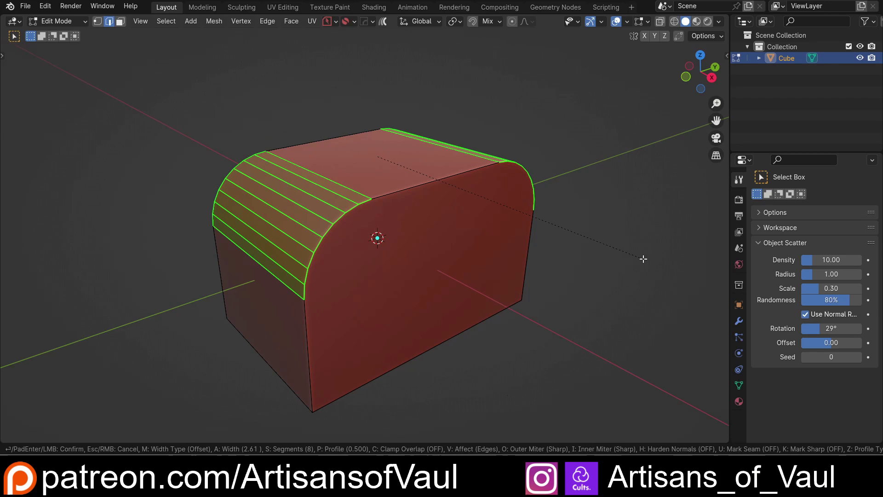
{"action": "scroll", "scroll_direction": "down", "scroll_amount": 3}
{"action": "scroll", "scroll_direction": "up", "scroll_amount": 3}
{"action": "scroll", "scroll_direction": "down", "scroll_amount": 3}
{"action": "scroll", "scroll_direction": "up", "scroll_amount": 3}
{"action": "scroll", "scroll_direction": "down", "scroll_amount": 3}
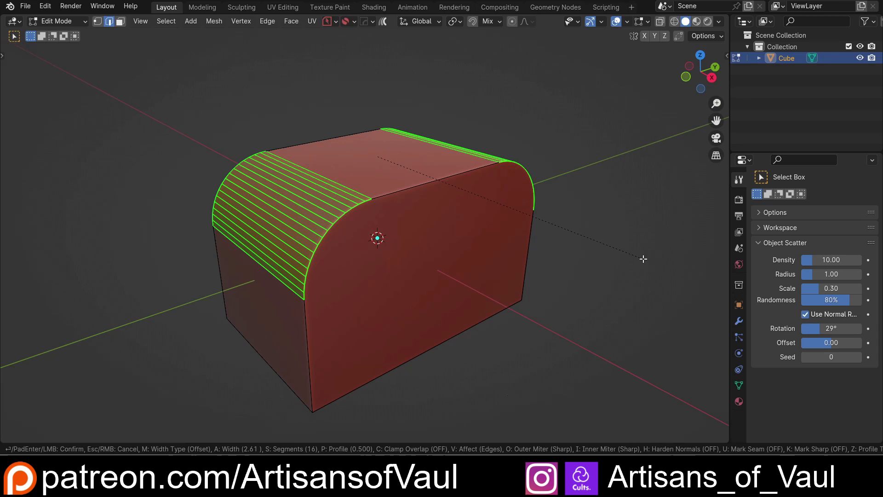
{"action": "scroll", "scroll_direction": "up", "scroll_amount": 3}
{"action": "scroll", "scroll_direction": "down", "scroll_amount": 3}
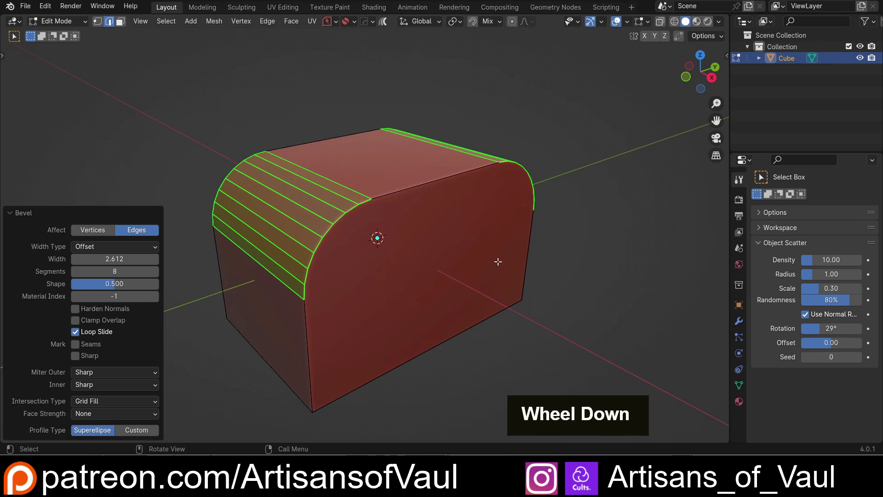
Orbit around the block to inspect the curved top and pick alternating edge rings.
{"action": "middle_click", "coordinate": [264, 264]}
{"action": "middle_click", "coordinate": [345, 242]}
{"action": "middle_click", "coordinate": [357, 251]}
{"action": "middle_click", "coordinate": [326, 248]}
{"action": "middle_click", "coordinate": [362, 247]}
{"action": "middle_click", "coordinate": [347, 252]}
{"action": "scroll", "scroll_direction": "up", "scroll_amount": 3}
{"action": "middle_click", "coordinate": [352, 254]}
{"action": "middle_click", "coordinate": [337, 255]}
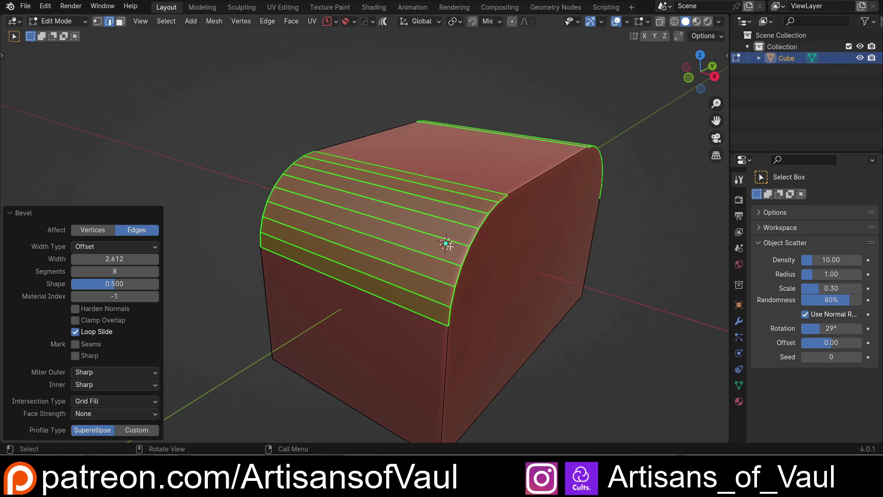
{"action": "scroll", "scroll_direction": "down", "scroll_amount": 3}
{"action": "scroll", "scroll_direction": "up", "scroll_amount": 3}
{"action": "middle_click", "coordinate": [427, 217]}
{"action": "scroll", "scroll_direction": "up", "scroll_amount": 3}
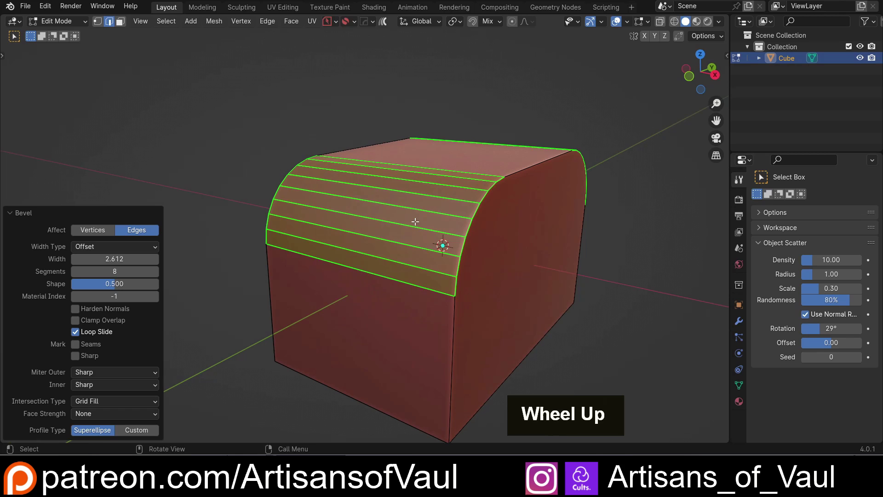
{"action": "middle_click", "coordinate": [417, 219]}
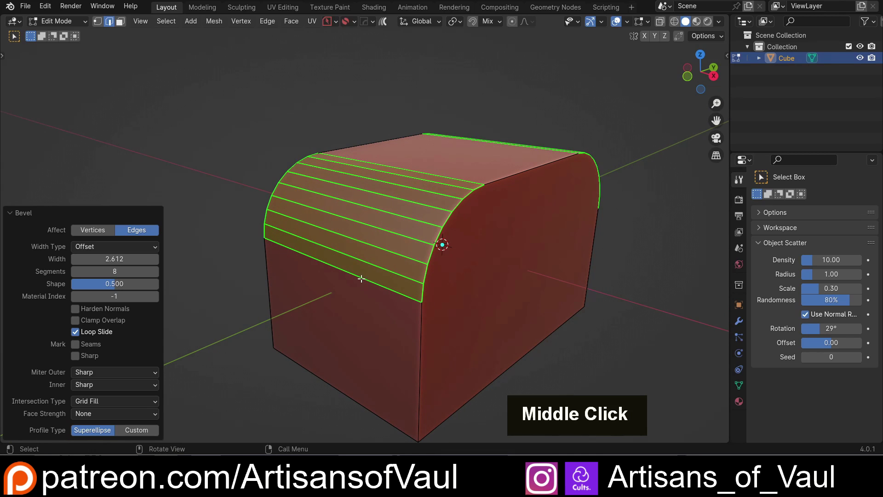
{"action": "middle_click", "coordinate": [331, 260]}
{"action": "middle_click", "coordinate": [366, 233]}
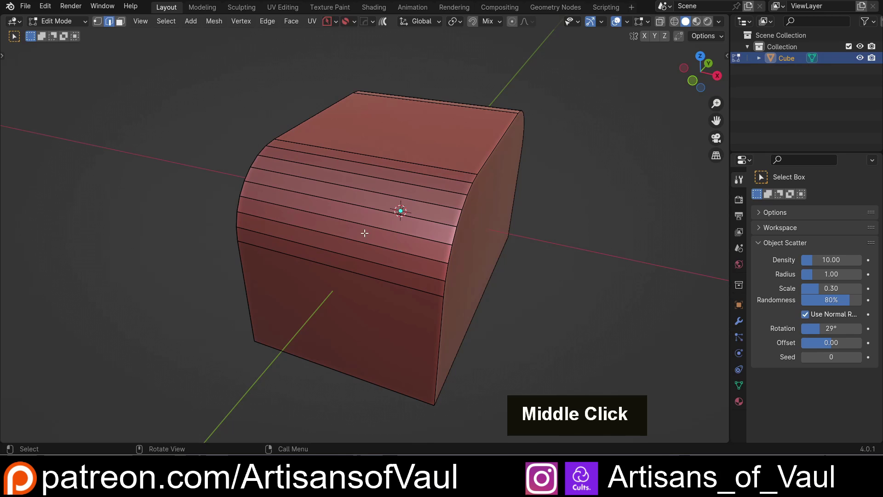
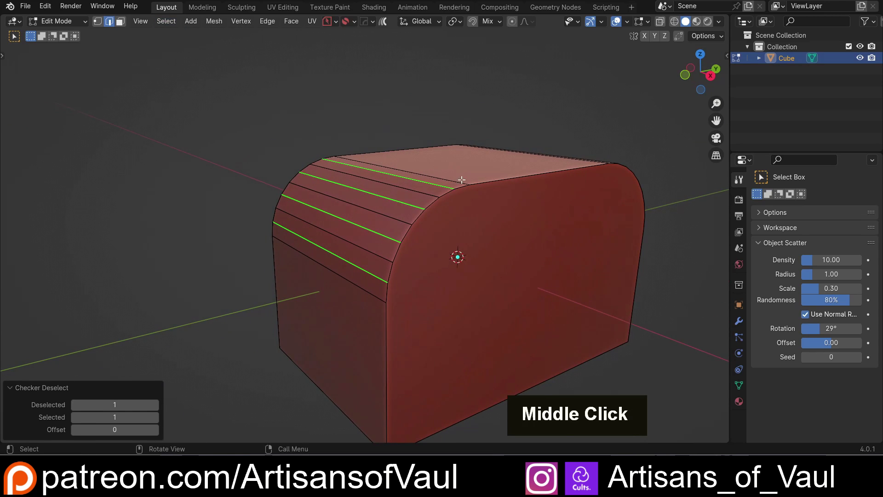
Check the curved top's profile from the side and select alternating edge loops.
{"action": "left_click", "coordinate": [332, 287]}
{"action": "middle_click", "coordinate": [358, 256]}
{"action": "key", "text": "shift+z"}
{"action": "key", "text": "Tab"}
{"action": "scroll", "scroll_direction": "up", "scroll_amount": 3}
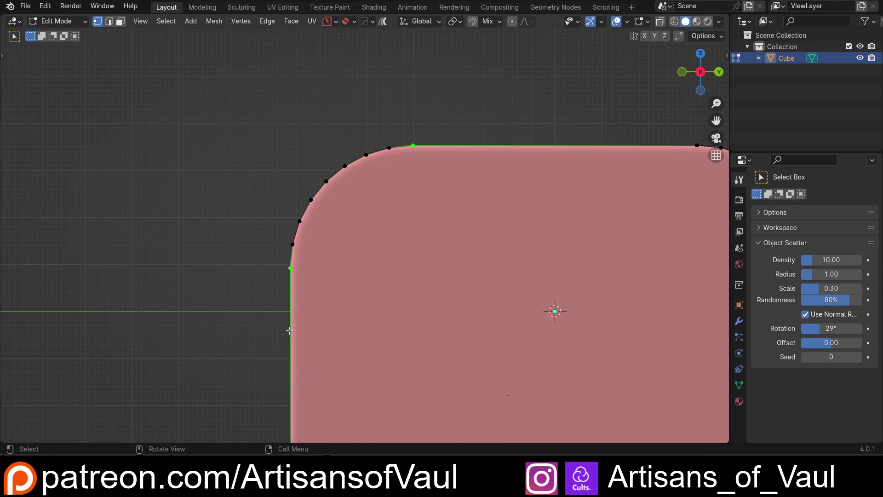
{"action": "scroll", "scroll_direction": "down", "scroll_amount": 3}
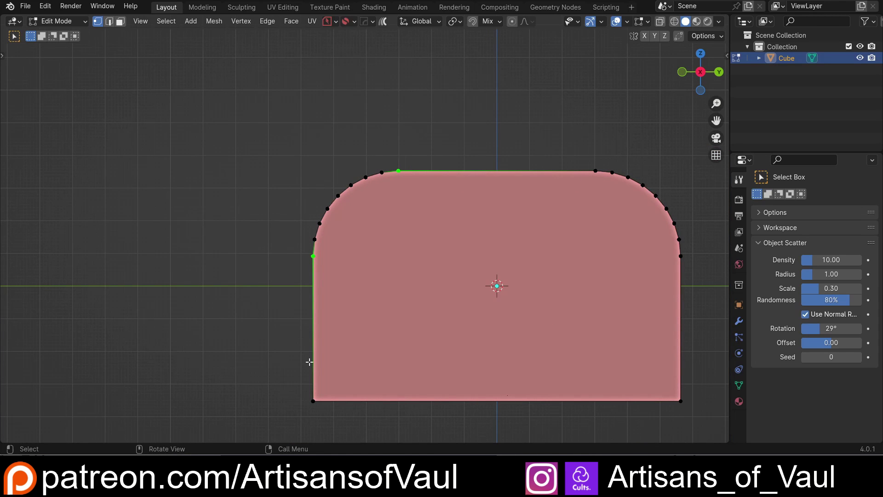
{"action": "middle_click", "coordinate": [358, 265]}
{"action": "key", "text": "Tab"}
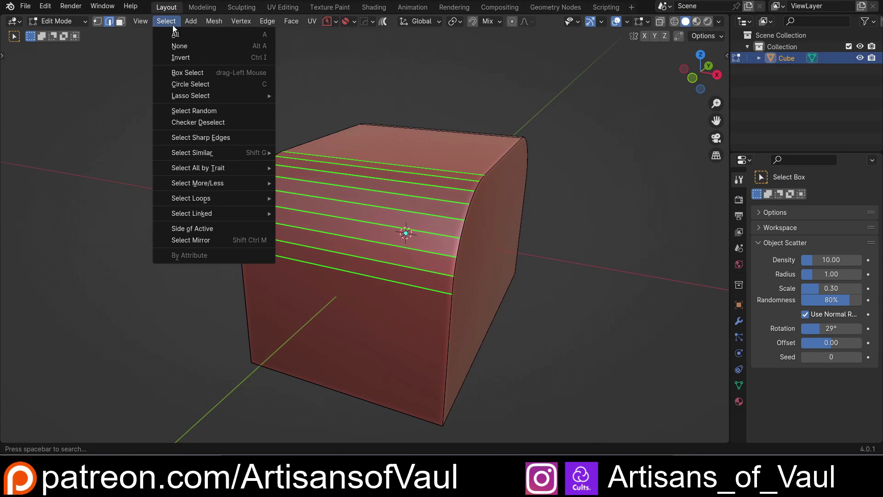
{"action": "middle_click", "coordinate": [362, 214]}
Dissolve the selected edge rings to leave a faceted top, undoing one step too far.
{"action": "key", "text": "ctrl+x"}
{"action": "scroll", "scroll_direction": "up", "scroll_amount": 3}
{"action": "middle_click", "coordinate": [485, 227]}
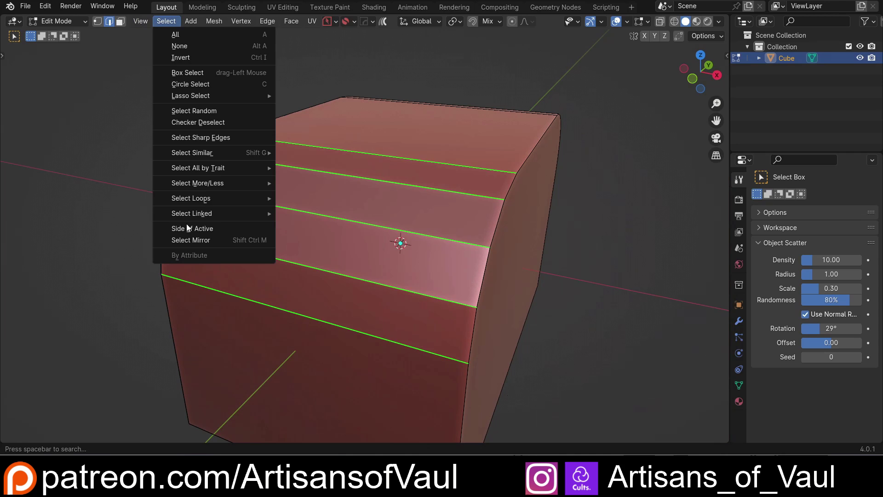
{"action": "key", "text": "ctrl+x"}
{"action": "middle_click", "coordinate": [428, 238]}
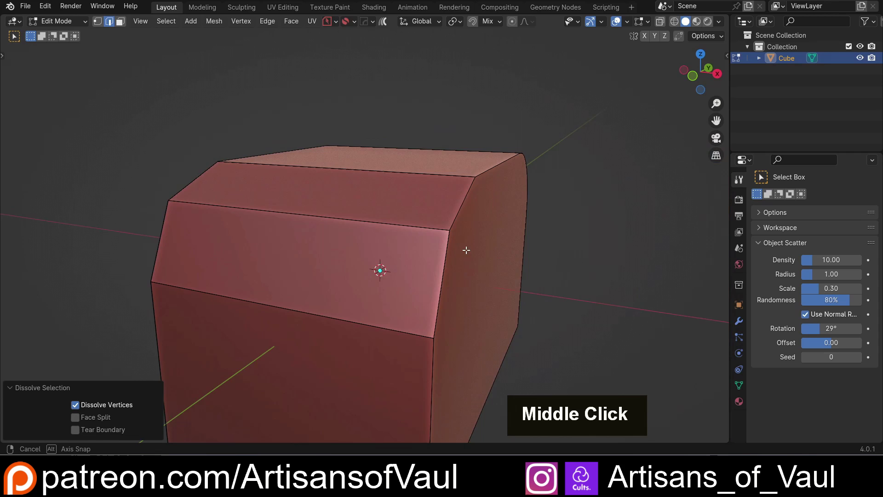
{"action": "key", "text": "ctrl+x"}
{"action": "middle_click", "coordinate": [401, 229]}
{"action": "scroll", "scroll_direction": "down", "scroll_amount": 3}
{"action": "key", "text": "ctrl+z"}
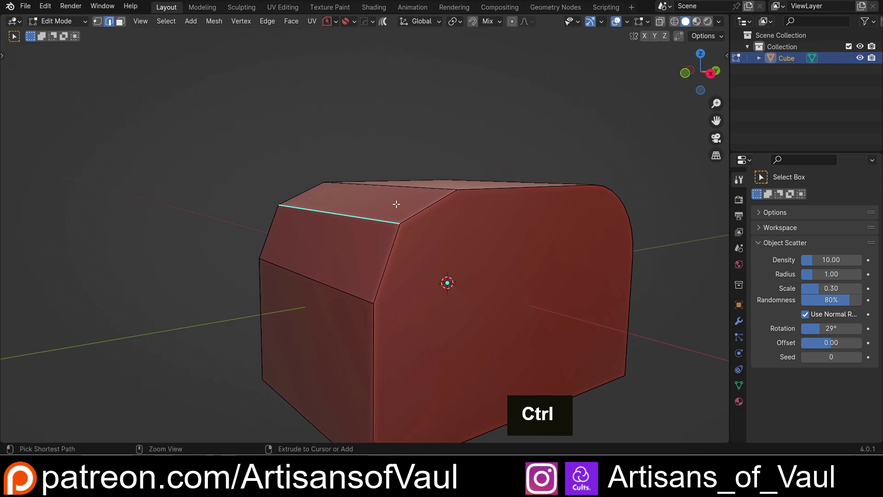
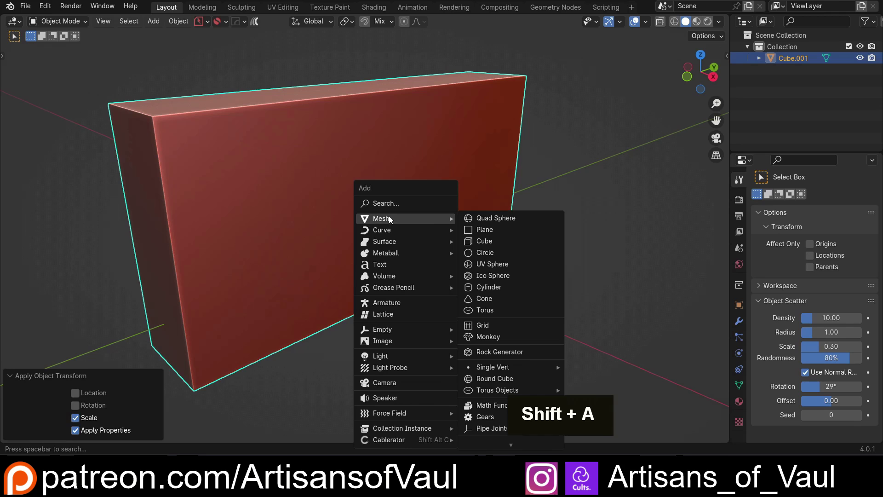
Add a cube and scale it along Z and X into a long bar through the slab.
{"action": "scroll", "scroll_direction": "down", "scroll_amount": 3}
{"action": "middle_click", "coordinate": [395, 249]}
{"action": "key", "text": "s"}
{"action": "key", "text": "z"}
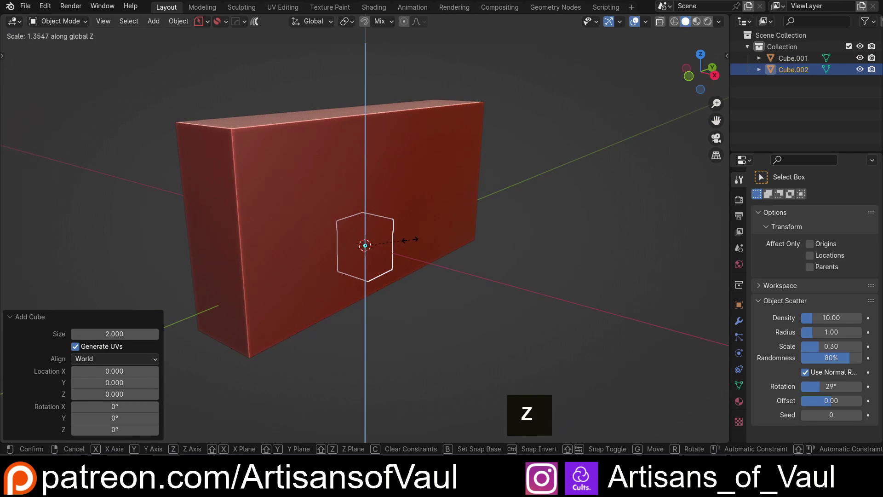
{"action": "key", "text": "s"}
{"action": "key", "text": "y"}
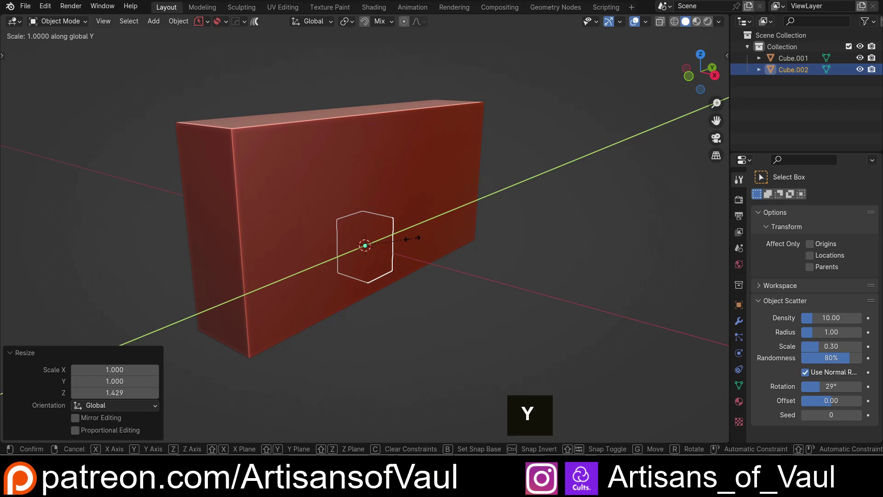
{"action": "key", "text": "x"}
{"action": "middle_click", "coordinate": [509, 263]}
{"action": "key", "text": "g"}
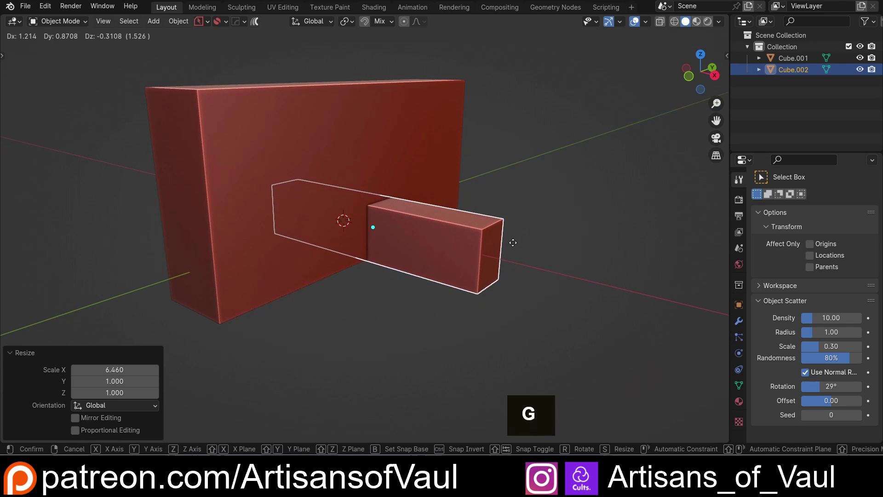
Move the bar out, apply its scale and show its transform values in the N sidebar Item tab.
{"action": "scroll", "scroll_direction": "up", "scroll_amount": 3}
{"action": "middle_click", "coordinate": [330, 206]}
{"action": "key", "text": "ctrl+a"}
{"action": "scroll", "scroll_direction": "up", "scroll_amount": 3}
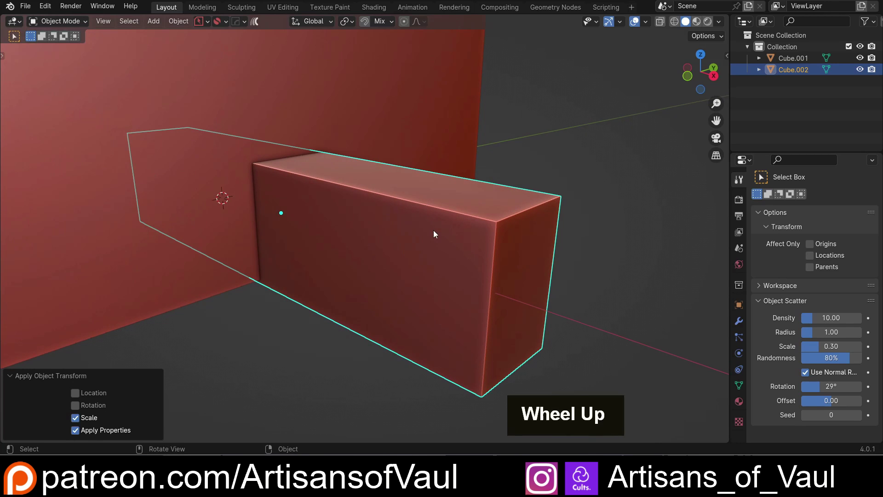
{"action": "key", "text": "ctrl+z"}
{"action": "key", "text": "n"}
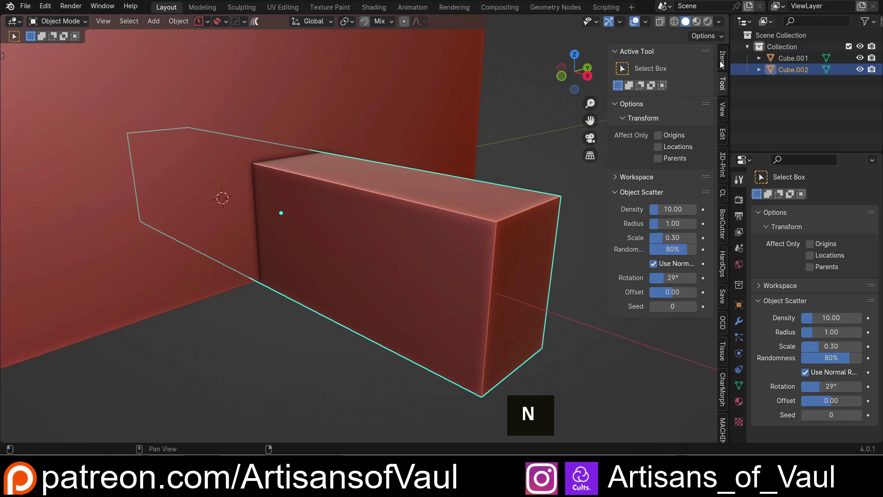
{"action": "key", "text": "s"}
{"action": "key", "text": "z"}
{"action": "middle_click", "coordinate": [476, 196]}
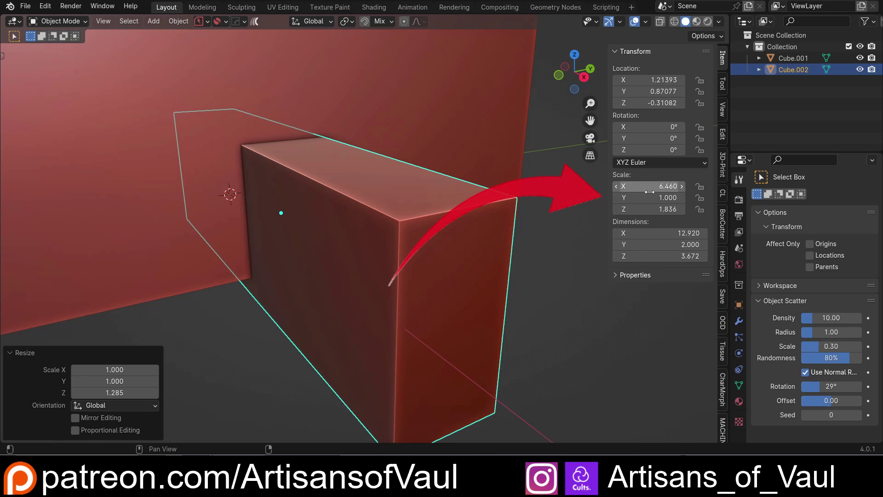
Try bevelling the bar's top edge, undo it and apply the bar's transforms first.
{"action": "key", "text": "Tab"}
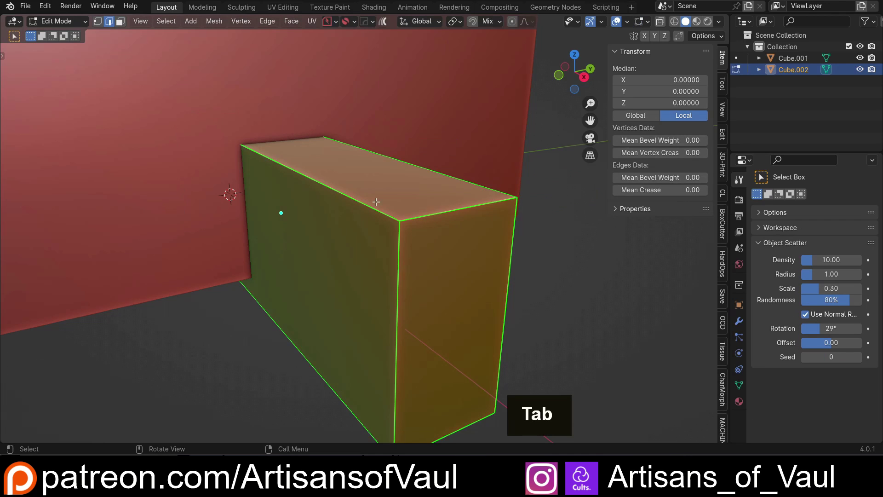
{"action": "key", "text": "ctrl+b"}
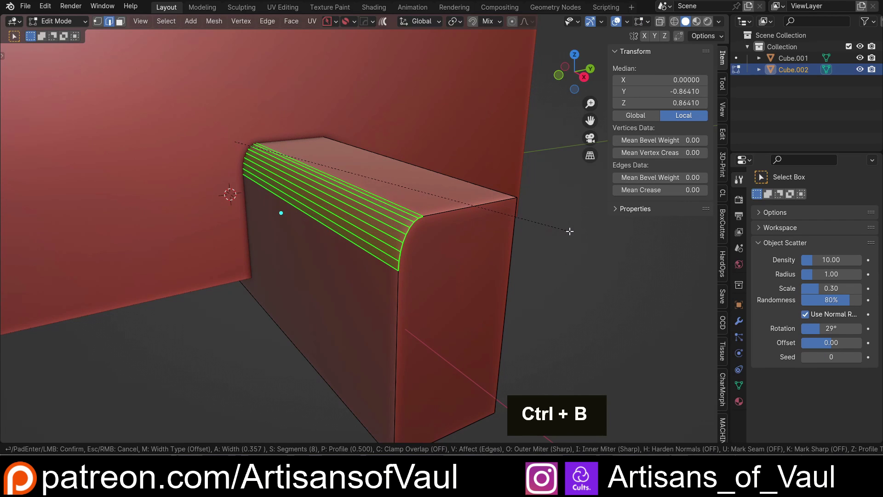
{"action": "middle_click", "coordinate": [453, 225]}
{"action": "middle_click", "coordinate": [326, 192]}
{"action": "scroll", "scroll_direction": "up", "scroll_amount": 3}
{"action": "middle_click", "coordinate": [426, 208]}
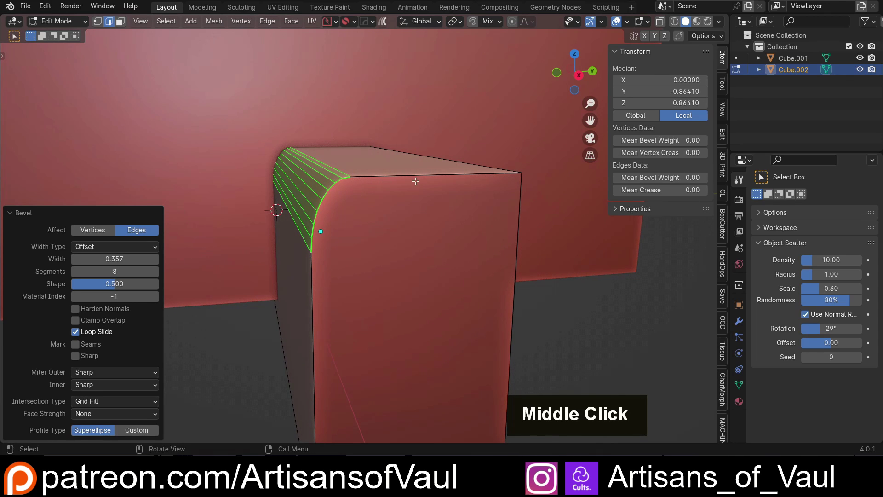
{"action": "key", "text": "Tab"}
{"action": "key", "text": "ctrl+a"}
{"action": "key", "text": "Tab"}
{"action": "middle_click", "coordinate": [419, 208]}
{"action": "key", "text": "ctrl+b"}
{"action": "middle_click", "coordinate": [276, 189]}
{"action": "middle_click", "coordinate": [403, 206]}
{"action": "key", "text": "ctrl+z"}
{"action": "scroll", "scroll_direction": "down", "scroll_amount": 3}
{"action": "middle_click", "coordinate": [406, 207]}
{"action": "middle_click", "coordinate": [456, 243]}
{"action": "key", "text": "ctrl+a"}
{"action": "middle_click", "coordinate": [391, 216]}
{"action": "middle_click", "coordinate": [364, 234]}
Bevel the cutter block's top edges into a smooth eight-segment arch with clamp overlap, back in Object Mode.
{"action": "key", "text": "Tab"}
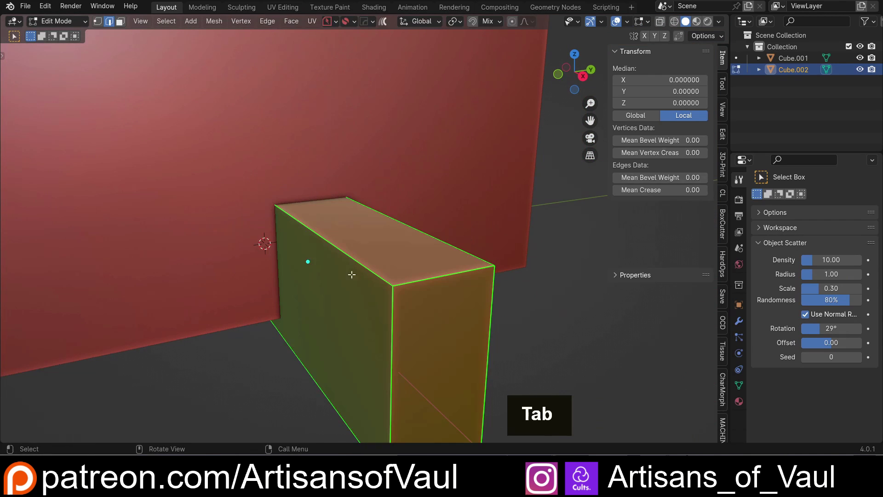
{"action": "left_click", "coordinate": [418, 234]}
{"action": "key", "text": "ctrl+b"}
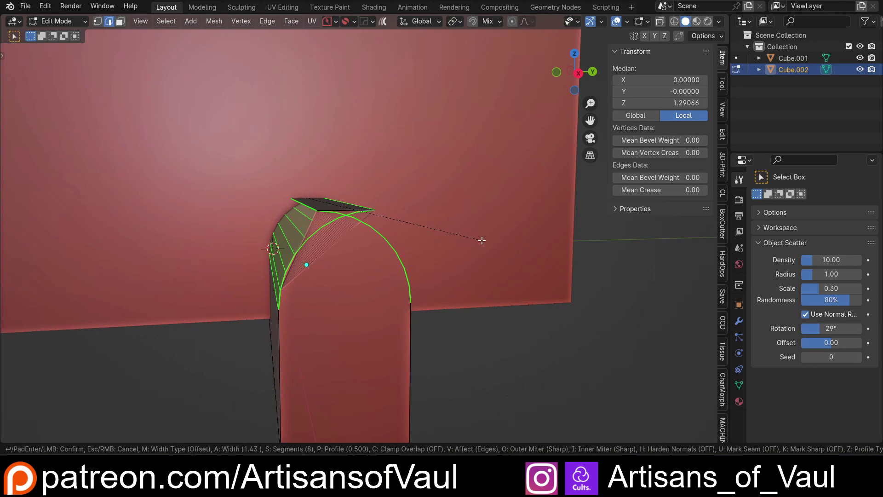
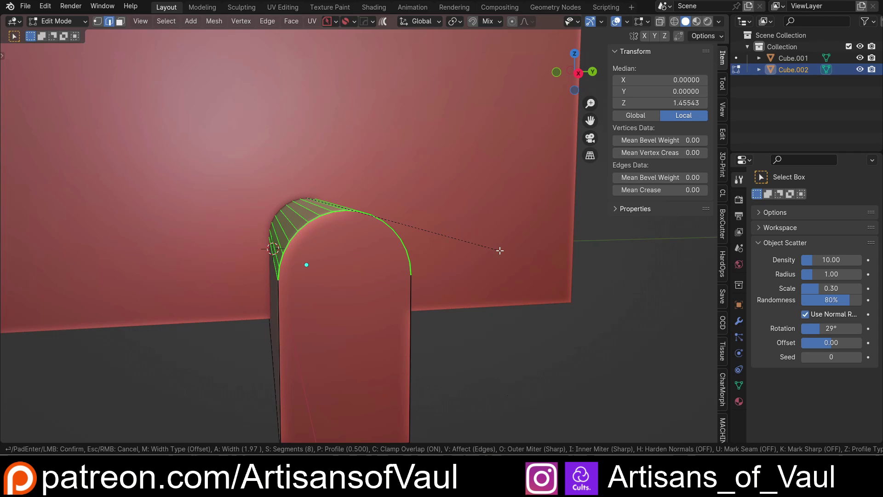
{"action": "middle_click", "coordinate": [394, 205]}
{"action": "middle_click", "coordinate": [316, 230]}
{"action": "scroll", "scroll_direction": "down", "scroll_amount": 3}
{"action": "middle_click", "coordinate": [284, 189]}
{"action": "key", "text": "Tab"}
{"action": "middle_click", "coordinate": [409, 180]}
{"action": "scroll", "scroll_direction": "up", "scroll_amount": 3}
Cut the arched block out of the wall with a Difference boolean and look through the opening.
{"action": "left_click", "coordinate": [404, 163]}
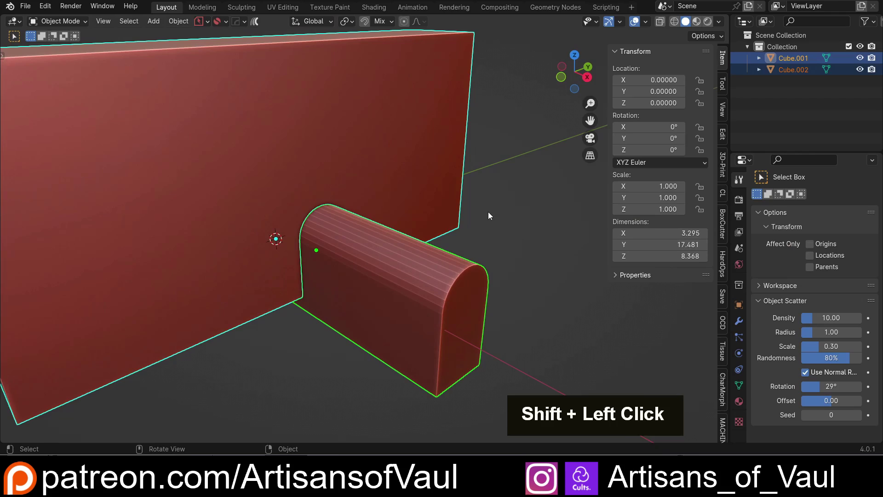
{"action": "key", "text": "ctrl+-"}
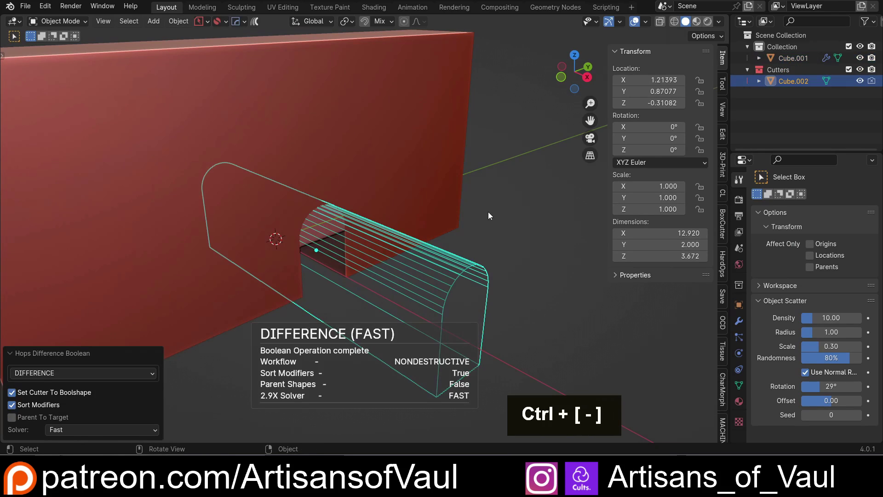
{"action": "middle_click", "coordinate": [366, 206]}
{"action": "scroll", "scroll_direction": "up", "scroll_amount": 3}
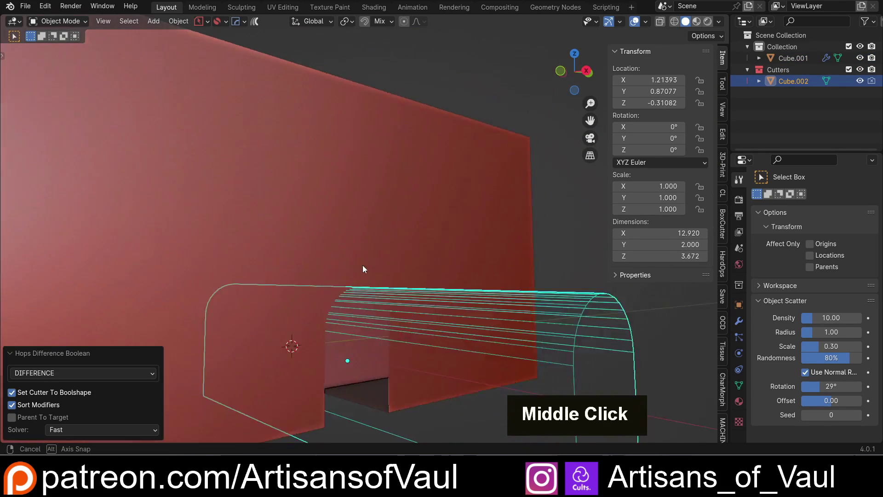
{"action": "middle_click", "coordinate": [384, 307]}
{"action": "middle_click", "coordinate": [395, 262]}
{"action": "scroll", "scroll_direction": "up", "scroll_amount": 3}
{"action": "middle_click", "coordinate": [402, 236]}
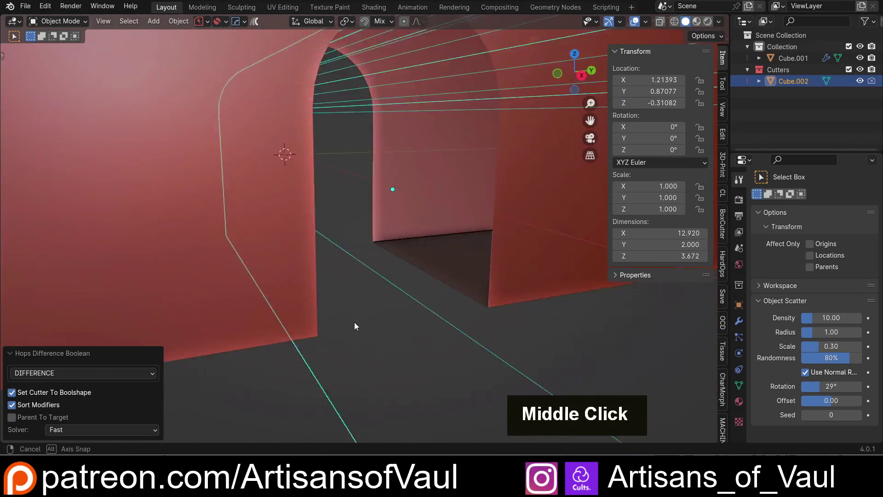
Revert the arched cut and duplicate the arched block with Shift+D.
{"action": "scroll", "scroll_direction": "down", "scroll_amount": 3}
{"action": "middle_click", "coordinate": [368, 288]}
{"action": "key", "text": "ctrl+z"}
{"action": "middle_click", "coordinate": [382, 286]}
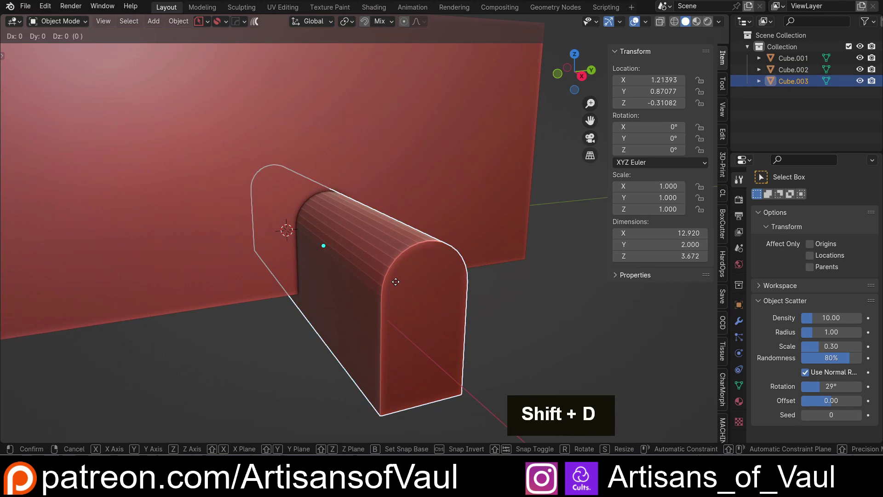
Move the duplicate along Y down the wall away from the original.
{"action": "key", "text": "y"}
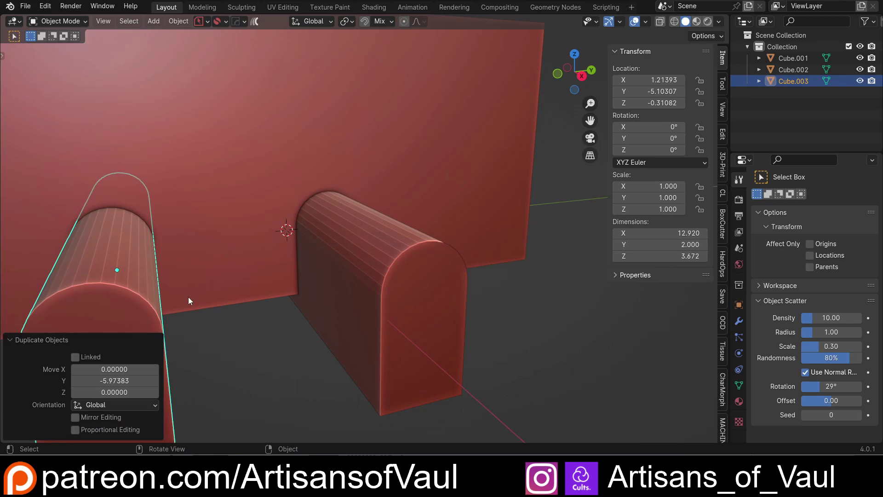
{"action": "middle_click", "coordinate": [273, 274]}
{"action": "middle_click", "coordinate": [410, 283]}
{"action": "middle_click", "coordinate": [390, 285]}
{"action": "scroll", "scroll_direction": "up", "scroll_amount": 3}
Edit Cube.002's mesh and inspect its curved end, selecting a top vertex.
{"action": "key", "text": "Tab"}
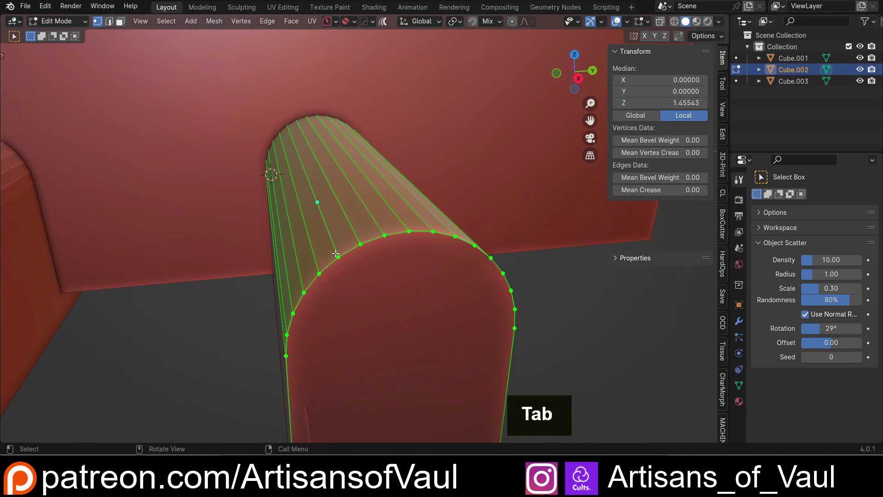
{"action": "scroll", "scroll_direction": "up", "scroll_amount": 3}
{"action": "middle_click", "coordinate": [418, 247]}
{"action": "middle_click", "coordinate": [323, 228]}
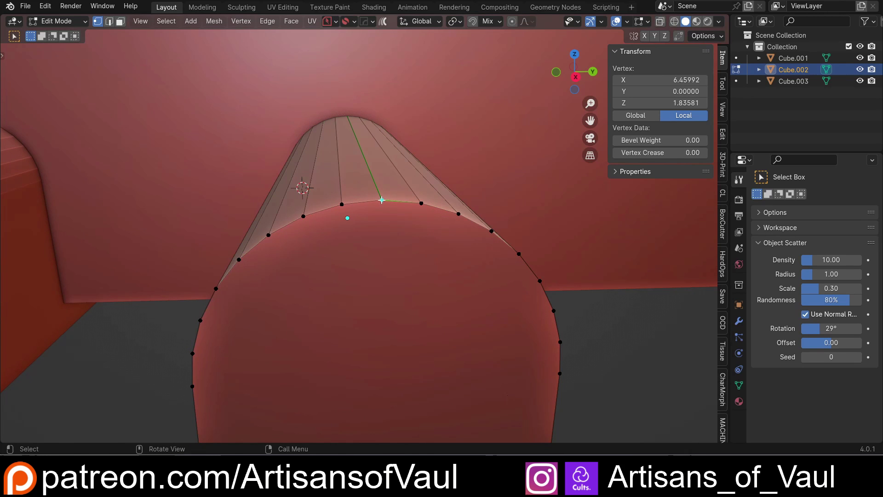
{"action": "scroll", "scroll_direction": "up", "scroll_amount": 3}
Run the 3D-Print Check All mesh-error analysis on the arched block.
{"action": "key", "text": "g"}
{"action": "key", "text": "Escape"}
{"action": "scroll", "scroll_direction": "down", "scroll_amount": 3}
{"action": "key", "text": "Tab"}
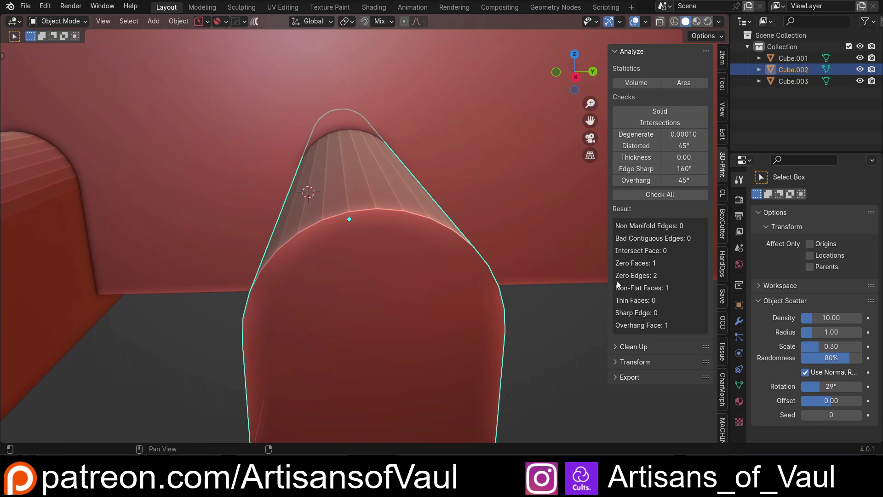
{"action": "scroll", "scroll_direction": "up", "scroll_amount": 3}
{"action": "key", "text": "Tab"}
Test moving the arch's top vertex with G, cancel, and inspect the distorted arch top.
{"action": "middle_click", "coordinate": [380, 221]}
{"action": "scroll", "scroll_direction": "up", "scroll_amount": 3}
{"action": "key", "text": "g"}
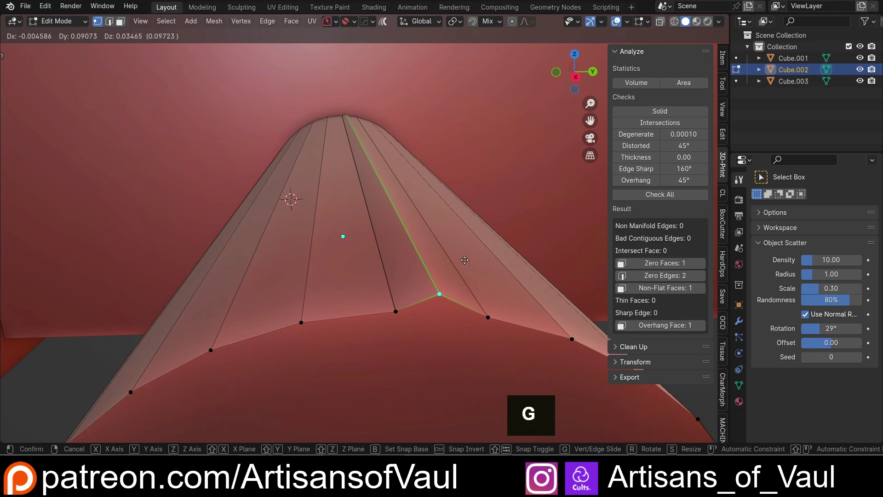
{"action": "key", "text": "Escape"}
{"action": "scroll", "scroll_direction": "down", "scroll_amount": 3}
{"action": "key", "text": "Tab"}
{"action": "scroll", "scroll_direction": "down", "scroll_amount": 3}
{"action": "middle_click", "coordinate": [467, 299]}
{"action": "scroll", "scroll_direction": "up", "scroll_amount": 3}
{"action": "middle_click", "coordinate": [479, 271]}
{"action": "middle_click", "coordinate": [463, 245]}
{"action": "middle_click", "coordinate": [450, 237]}
Merge duplicate vertices on the block, retest the vertex move, and return to Object Mode.
{"action": "key", "text": "Tab"}
{"action": "key", "text": "a"}
{"action": "key", "text": "m"}
{"action": "scroll", "scroll_direction": "up", "scroll_amount": 3}
{"action": "key", "text": "g"}
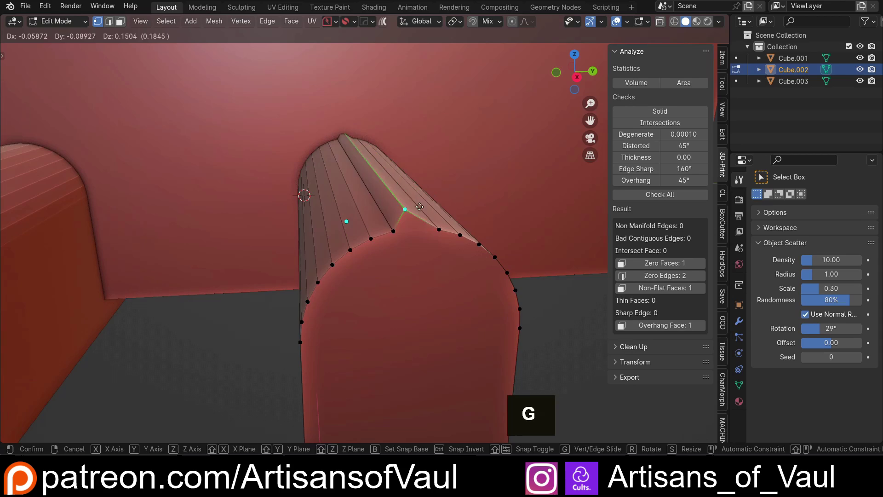
{"action": "key", "text": "Escape"}
{"action": "scroll", "scroll_direction": "down", "scroll_amount": 3}
{"action": "key", "text": "Tab"}
Difference-boolean Cube.002 into the wall to cut the first arched opening.
{"action": "left_click", "coordinate": [441, 171]}
{"action": "key", "text": "ctrl+KP_Subtract"}
{"action": "scroll", "scroll_direction": "up", "scroll_amount": 3}
{"action": "middle_click", "coordinate": [342, 247]}
{"action": "scroll", "scroll_direction": "down", "scroll_amount": 3}
Difference-boolean Cube.003 into the wall for the second arched opening and inspect it.
{"action": "middle_click", "coordinate": [403, 241]}
{"action": "scroll", "scroll_direction": "up", "scroll_amount": 3}
{"action": "key", "text": "ctrl+-"}
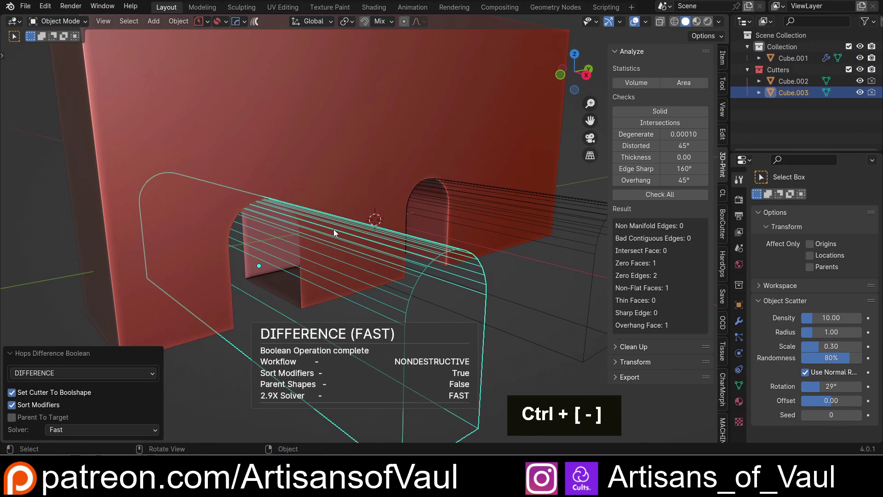
{"action": "middle_click", "coordinate": [334, 229]}
{"action": "middle_click", "coordinate": [348, 216]}
In the second cutter's mesh, snap its stray top vertex into place and run MACHIN3 Clean Up.
{"action": "key", "text": "Tab"}
{"action": "scroll", "scroll_direction": "up", "scroll_amount": 3}
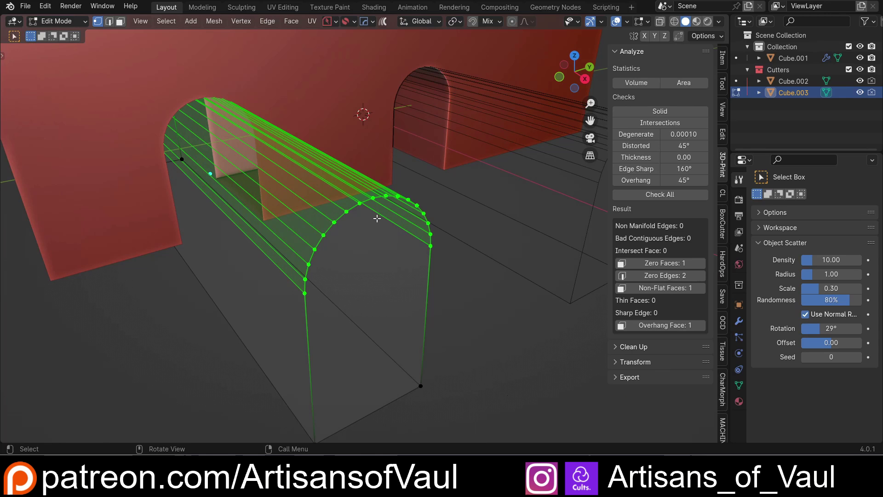
{"action": "key", "text": "Tab"}
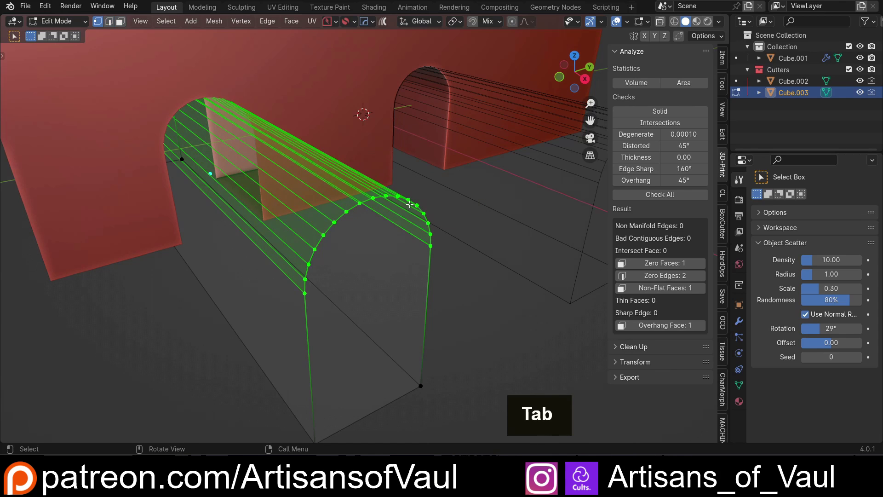
{"action": "key", "text": "shift+s"}
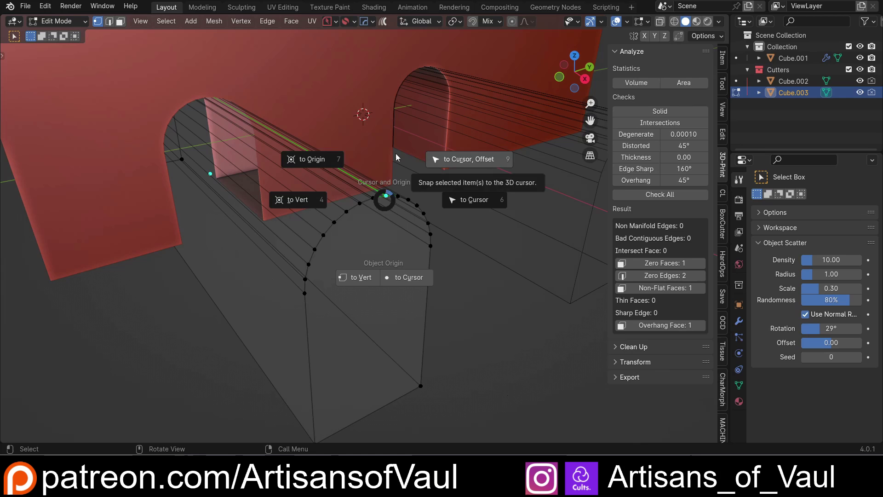
{"action": "key", "text": "Escape"}
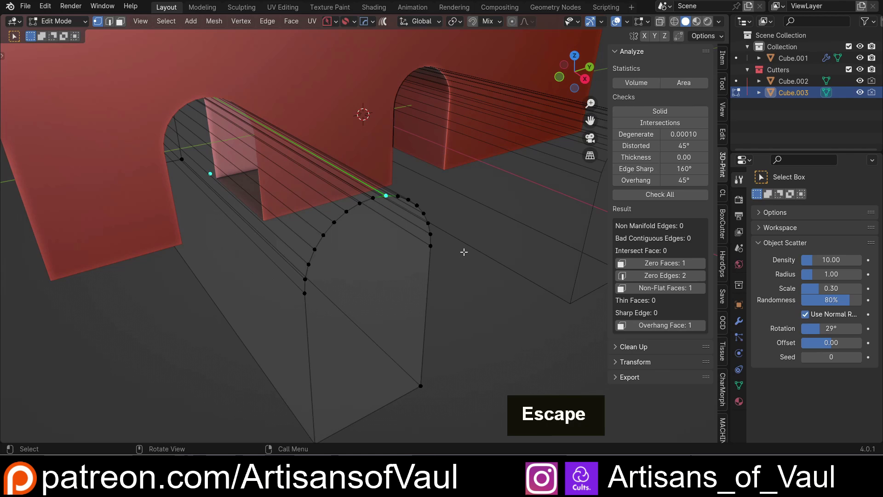
Orbit under the wall to inspect both arched cuts.
{"action": "middle_click", "coordinate": [440, 263]}
{"action": "key", "text": "3"}
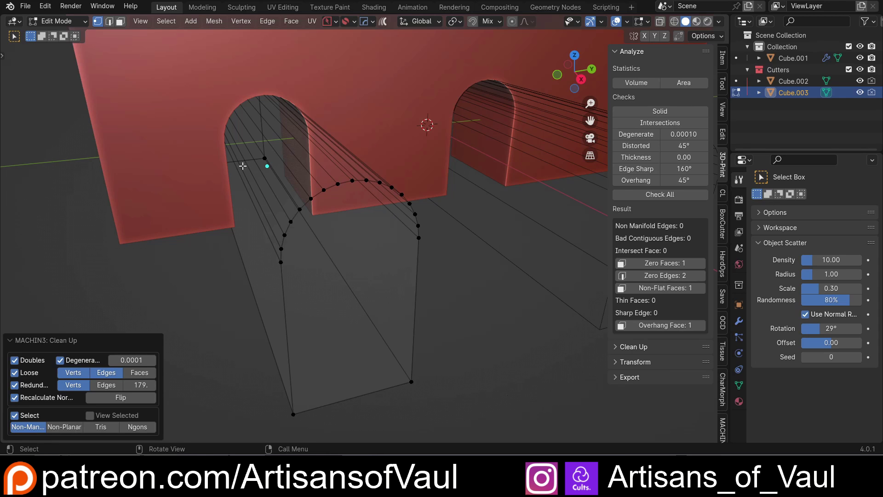
{"action": "middle_click", "coordinate": [256, 177]}
{"action": "scroll", "scroll_direction": "up", "scroll_amount": 3}
{"action": "middle_click", "coordinate": [414, 266]}
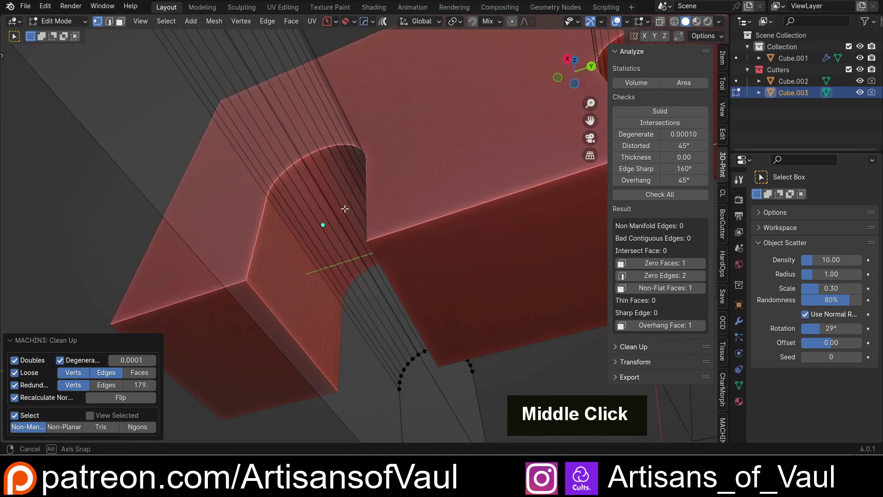
{"action": "scroll", "scroll_direction": "down", "scroll_amount": 3}
Select the wall and both cutters, delete them, and bring up the Mesh primitives list.
{"action": "key", "text": "Tab"}
{"action": "scroll", "scroll_direction": "down", "scroll_amount": 3}
{"action": "key", "text": "shift+z"}
{"action": "middle_click", "coordinate": [351, 252]}
{"action": "middle_click", "coordinate": [352, 251]}
{"action": "key", "text": "shift+z"}
{"action": "middle_click", "coordinate": [376, 246]}
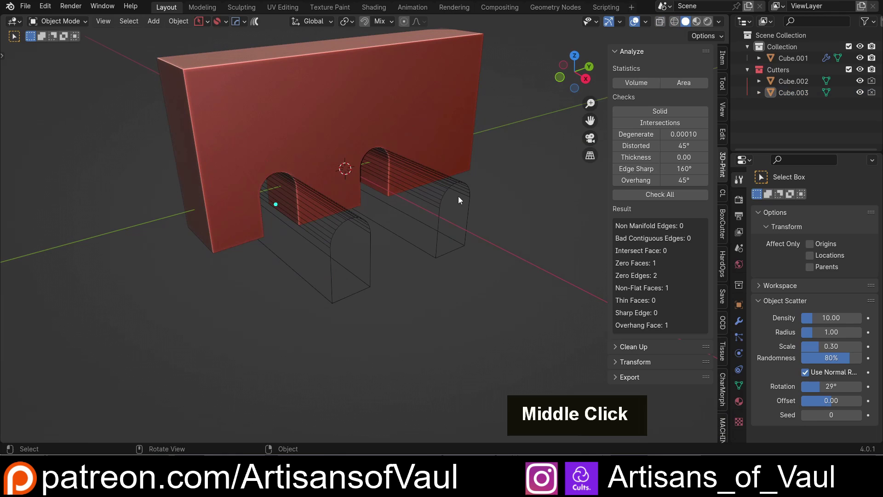
Add a cylinder and stretch it taller along Z only.
{"action": "key", "text": "shift+a"}
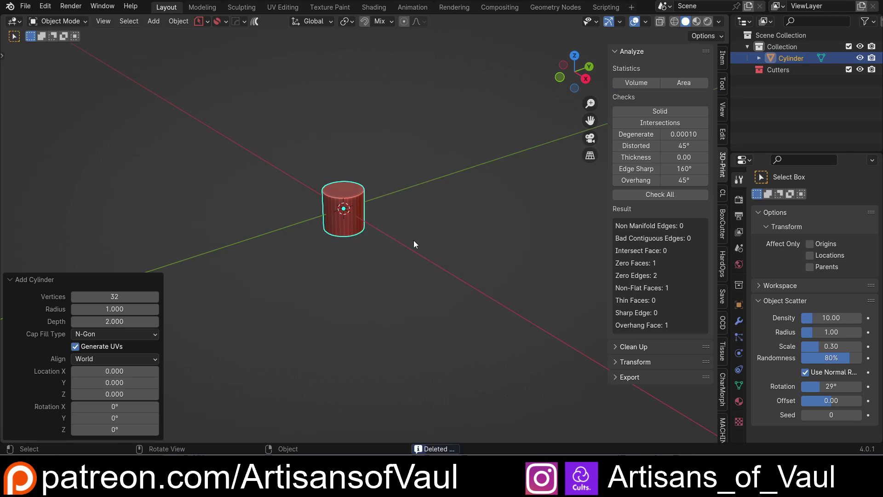
{"action": "key", "text": "s"}
{"action": "key", "text": "z"}
{"action": "key", "text": "ctrl+a"}
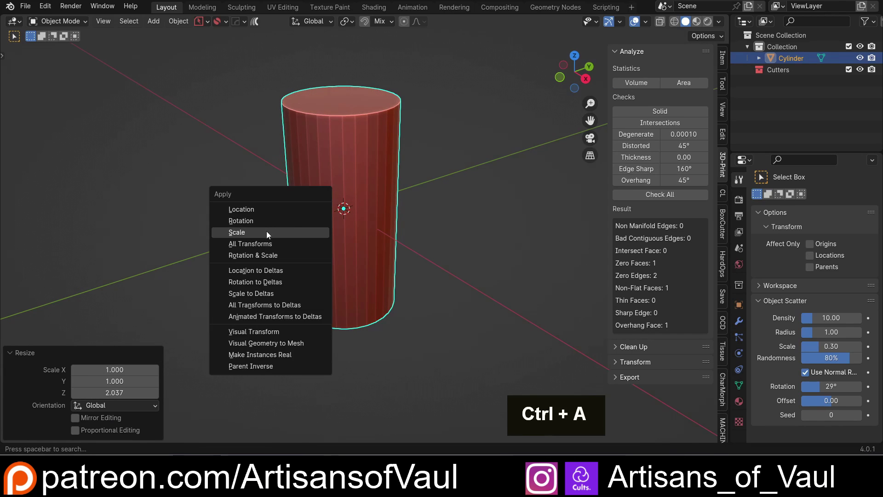
{"action": "middle_click", "coordinate": [358, 214]}
{"action": "scroll", "scroll_direction": "up", "scroll_amount": 3}
Apply the cylinder's stretched scale with Ctrl+A.
{"action": "key", "text": "t"}
{"action": "key", "text": "Tab"}
{"action": "scroll", "scroll_direction": "down", "scroll_amount": 3}
{"action": "middle_click", "coordinate": [409, 206]}
{"action": "left_click", "coordinate": [386, 330]}
In Edit Mode, start bevelling the cylinder's top edge into a dome.
{"action": "middle_click", "coordinate": [404, 246]}
{"action": "scroll", "scroll_direction": "up", "scroll_amount": 3}
{"action": "middle_click", "coordinate": [384, 284]}
{"action": "key", "text": "ctrl+b"}
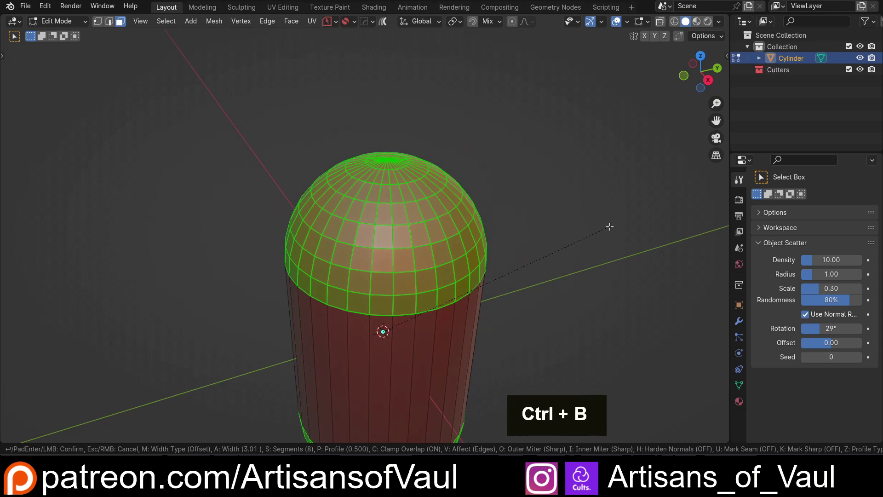
Confirm the bevel at full width with 8 segments and clamp overlap on, forming a full dome.
{"action": "key", "text": "c"}
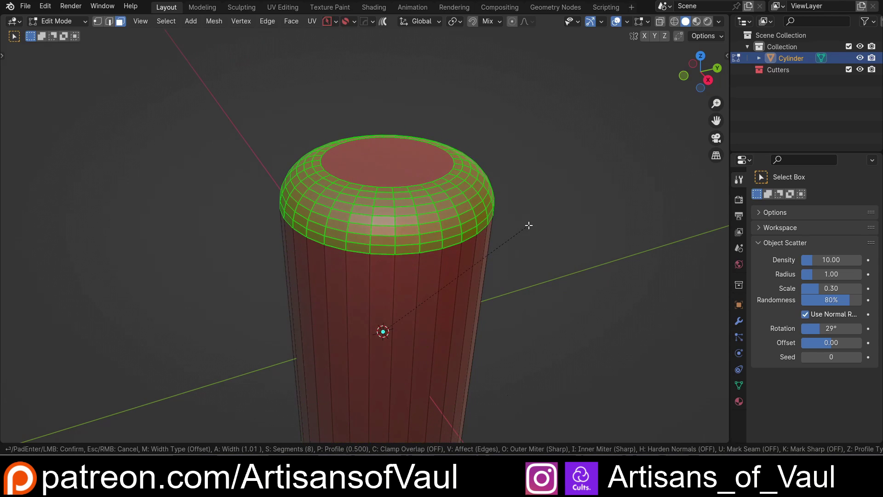
{"action": "key", "text": "c"}
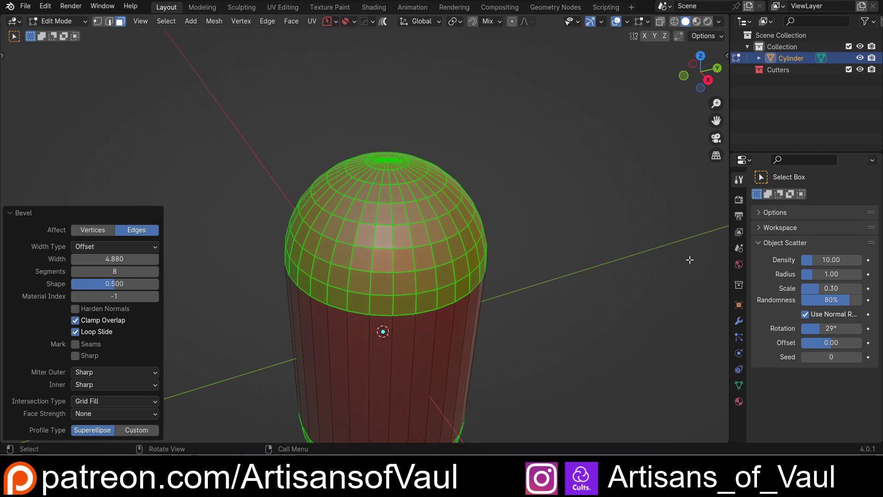
{"action": "scroll", "scroll_direction": "up", "scroll_amount": 3}
{"action": "middle_click", "coordinate": [412, 260]}
{"action": "scroll", "scroll_direction": "up", "scroll_amount": 3}
{"action": "scroll", "scroll_direction": "up", "scroll_amount": 3}
Inspect the dome's pole where the rings meet at a single centre vertex.
{"action": "key", "text": "g"}
{"action": "key", "text": "Escape"}
{"action": "scroll", "scroll_direction": "down", "scroll_amount": 3}
{"action": "middle_click", "coordinate": [405, 260]}
{"action": "scroll", "scroll_direction": "up", "scroll_amount": 3}
{"action": "middle_click", "coordinate": [398, 270]}
{"action": "middle_click", "coordinate": [393, 282]}
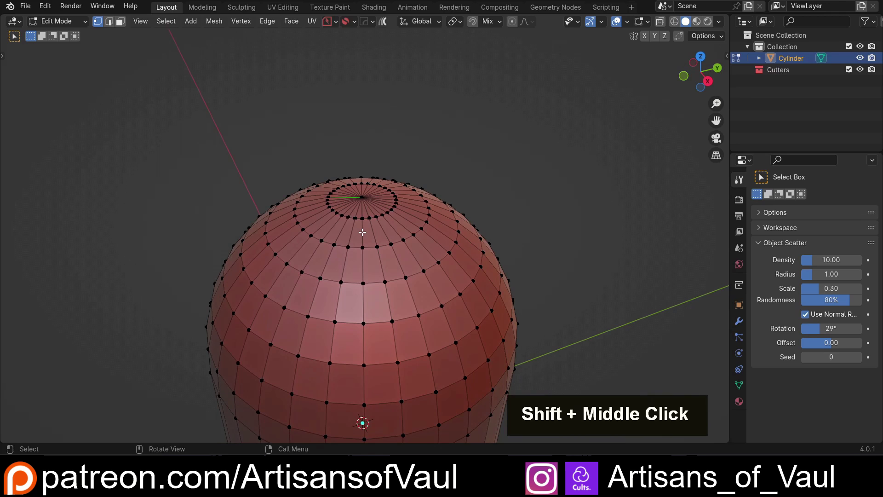
{"action": "scroll", "scroll_direction": "up", "scroll_amount": 3}
{"action": "middle_click", "coordinate": [321, 281]}
{"action": "scroll", "scroll_direction": "up", "scroll_amount": 3}
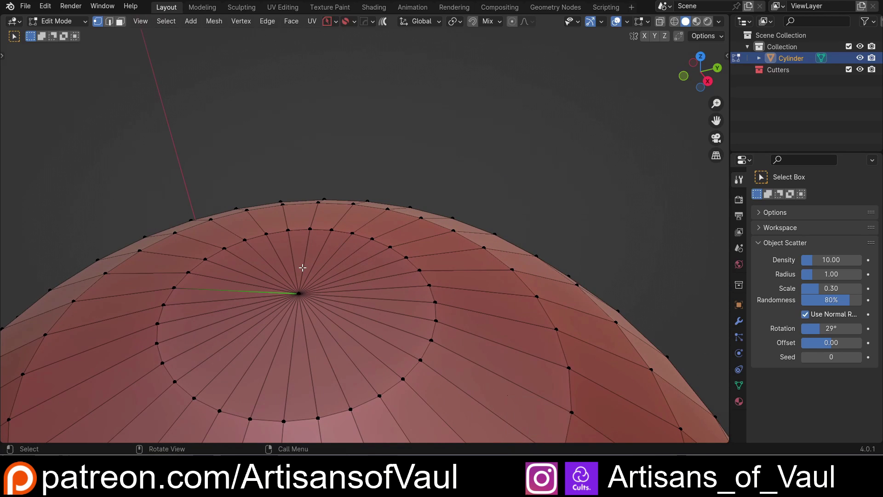
{"action": "scroll", "scroll_direction": "down", "scroll_amount": 3}
Undo the dome and re-bevel the top edge with Width 2.292 and 8 segments.
{"action": "key", "text": "ctrl+z"}
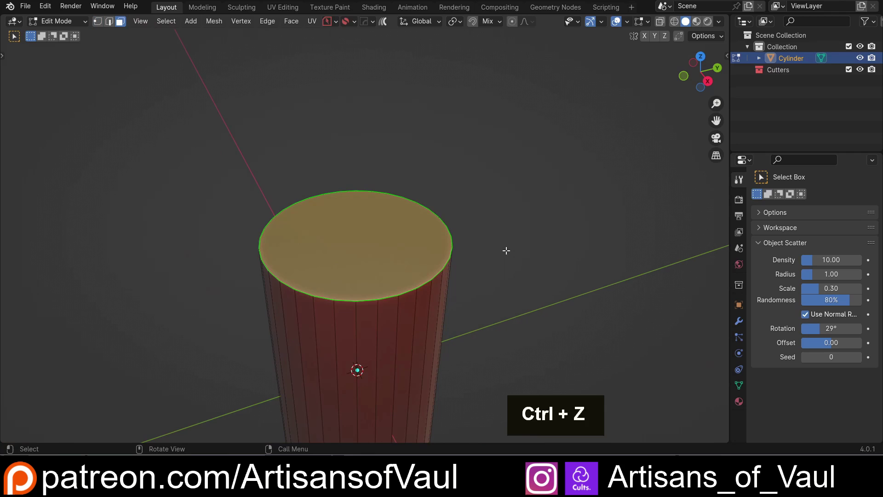
{"action": "scroll", "scroll_direction": "up", "scroll_amount": 3}
{"action": "key", "text": "ctrl+b"}
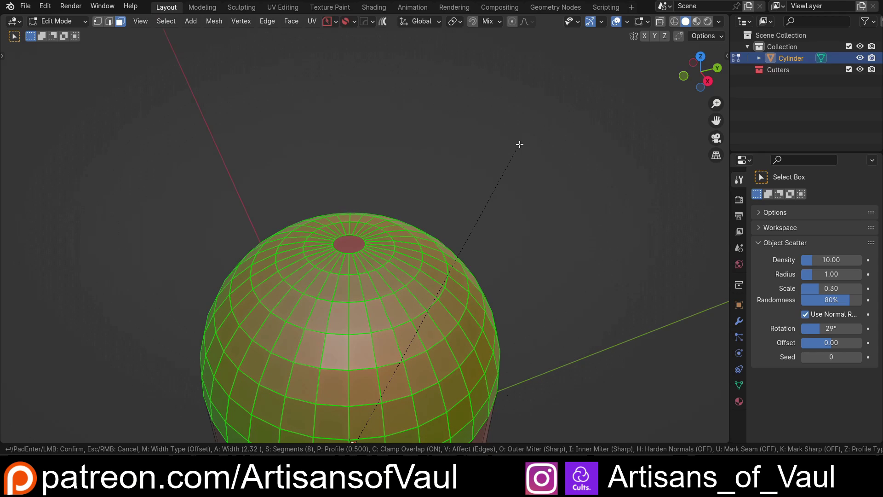
{"action": "scroll", "scroll_direction": "down", "scroll_amount": 3}
{"action": "middle_click", "coordinate": [417, 274]}
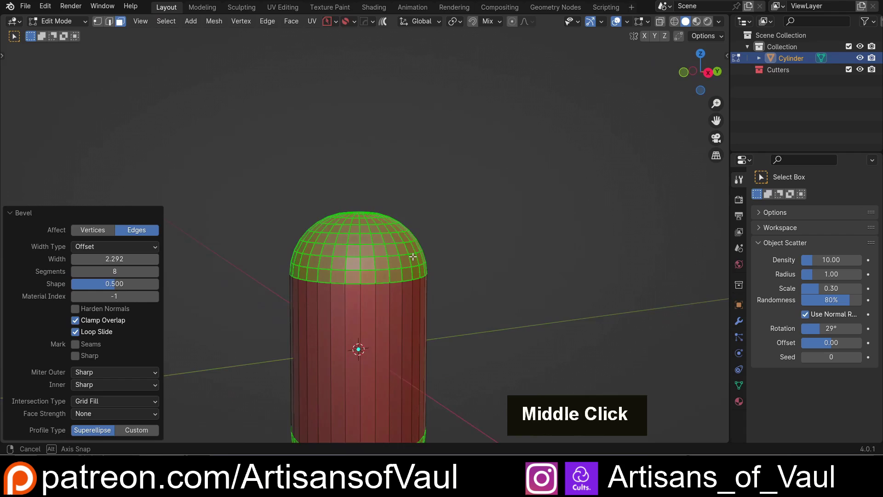
{"action": "scroll", "scroll_direction": "up", "scroll_amount": 3}
{"action": "scroll", "scroll_direction": "up", "scroll_amount": 3}
Check the small flat cap face at the dome's tip and return to Object Mode.
{"action": "middle_click", "coordinate": [377, 232]}
{"action": "middle_click", "coordinate": [395, 244]}
{"action": "scroll", "scroll_direction": "up", "scroll_amount": 3}
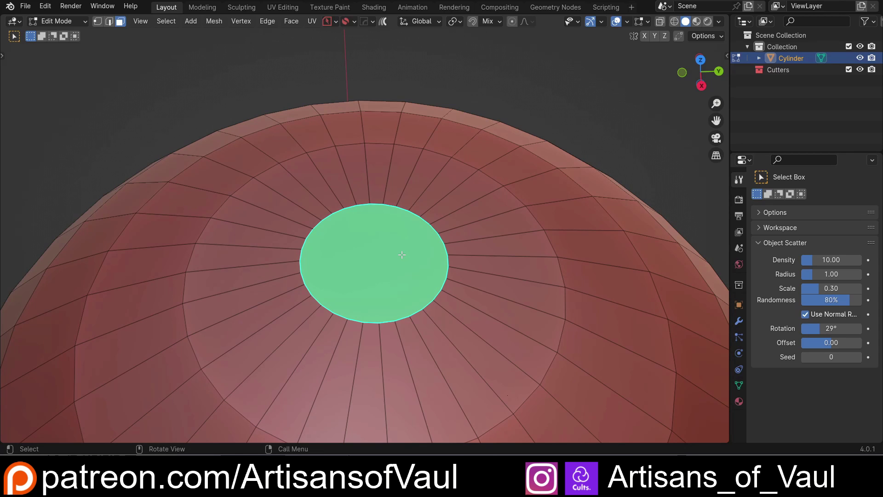
{"action": "scroll", "scroll_direction": "down", "scroll_amount": 3}
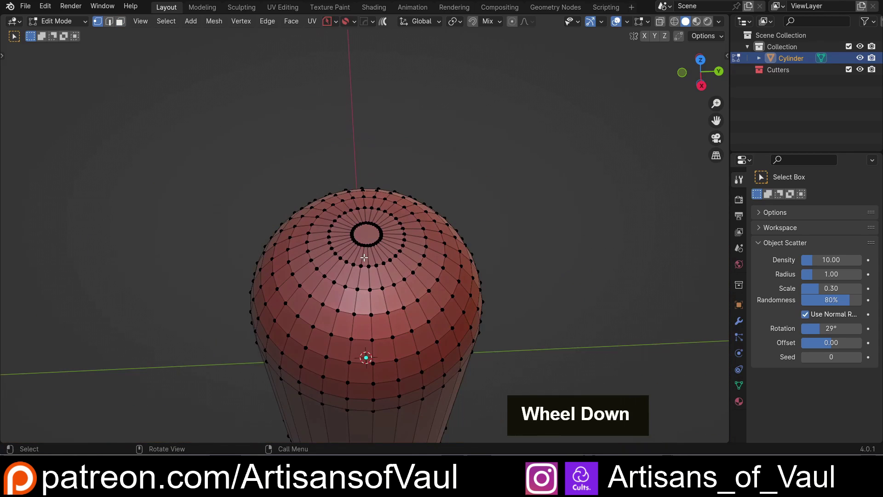
{"action": "scroll", "scroll_direction": "up", "scroll_amount": 3}
{"action": "key", "text": "Tab"}
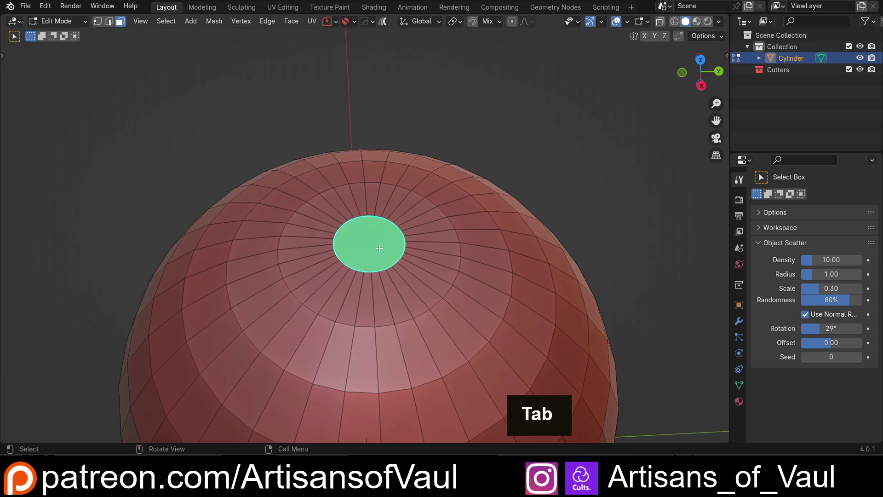
{"action": "scroll", "scroll_direction": "down", "scroll_amount": 3}
{"action": "middle_click", "coordinate": [367, 240]}
{"action": "key", "text": "Tab"}
{"action": "scroll", "scroll_direction": "down", "scroll_amount": 3}
{"action": "middle_click", "coordinate": [390, 238]}
{"action": "scroll", "scroll_direction": "up", "scroll_amount": 3}
{"action": "middle_click", "coordinate": [419, 249]}
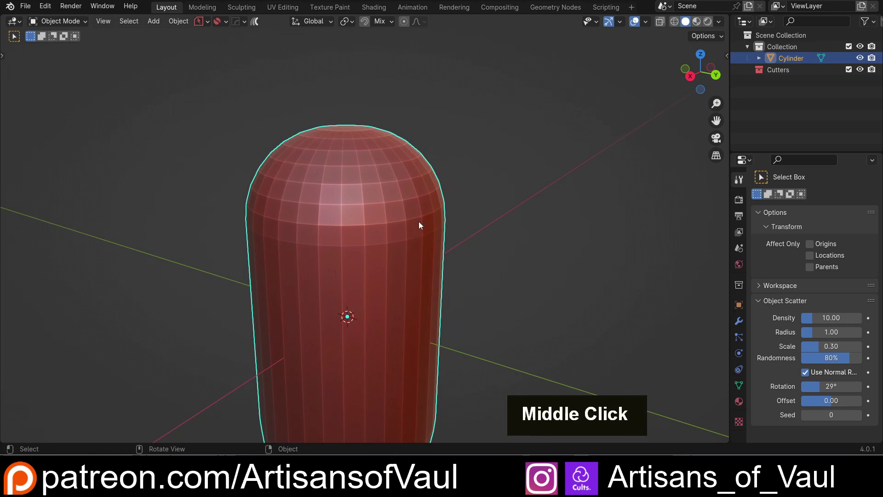
Rotate and move the capsule, then apply Rotation & Scale with Ctrl+A.
{"action": "key", "text": "r"}
{"action": "scroll", "scroll_direction": "down", "scroll_amount": 3}
{"action": "middle_click", "coordinate": [442, 304]}
{"action": "middle_click", "coordinate": [414, 274]}
{"action": "middle_click", "coordinate": [535, 273]}
{"action": "key", "text": "g"}
{"action": "middle_click", "coordinate": [370, 230]}
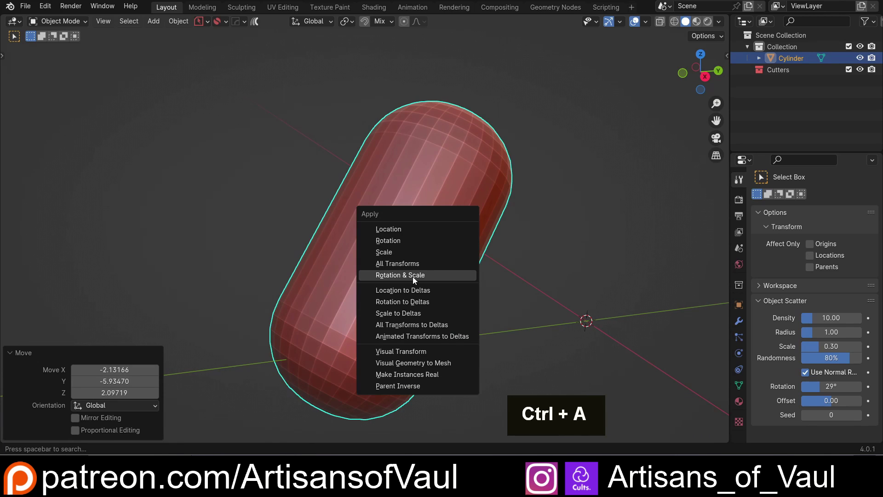
{"action": "middle_click", "coordinate": [520, 268]}
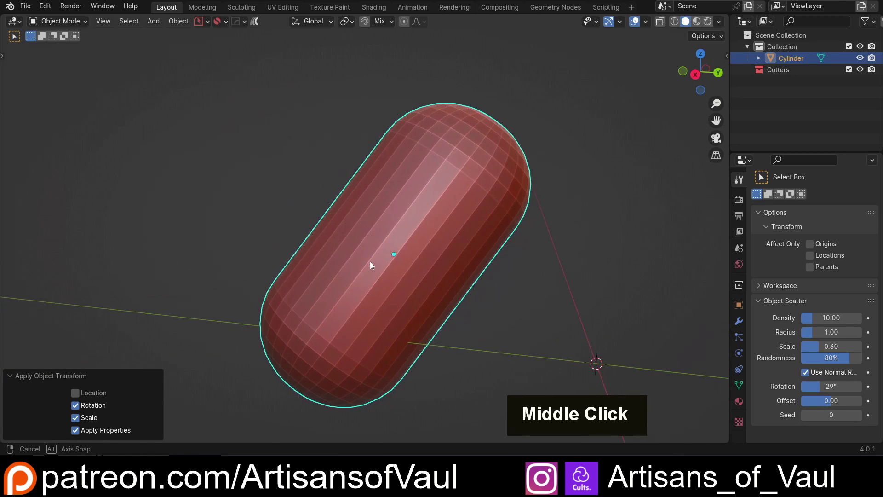
Inspect the capsule's cap in Edit Mode, then bring up the Shift+A add menu.
{"action": "middle_click", "coordinate": [393, 252]}
{"action": "middle_click", "coordinate": [367, 238]}
{"action": "scroll", "scroll_direction": "up", "scroll_amount": 3}
{"action": "key", "text": "Tab"}
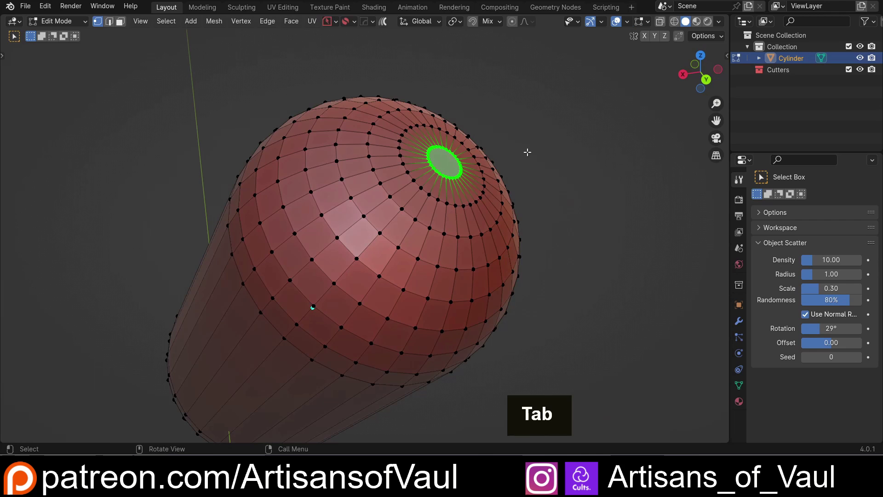
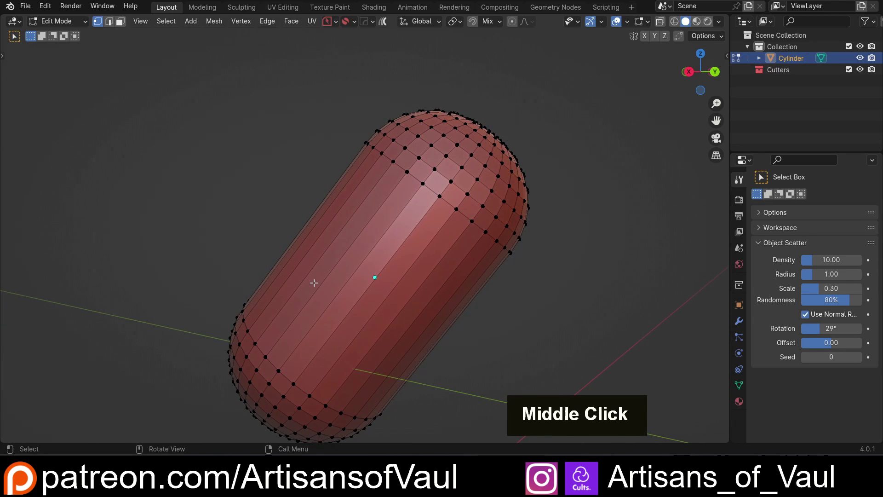
{"action": "scroll", "scroll_direction": "down", "scroll_amount": 3}
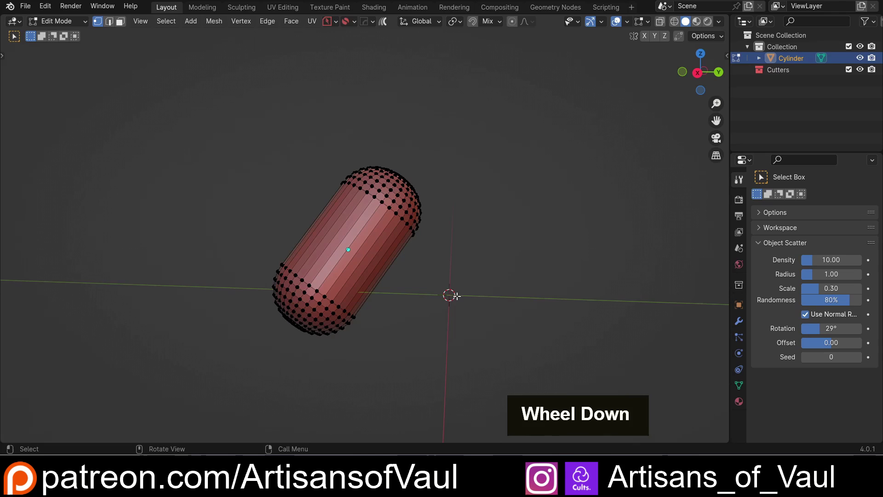
{"action": "scroll", "scroll_direction": "up", "scroll_amount": 3}
{"action": "key", "text": "shift+a"}
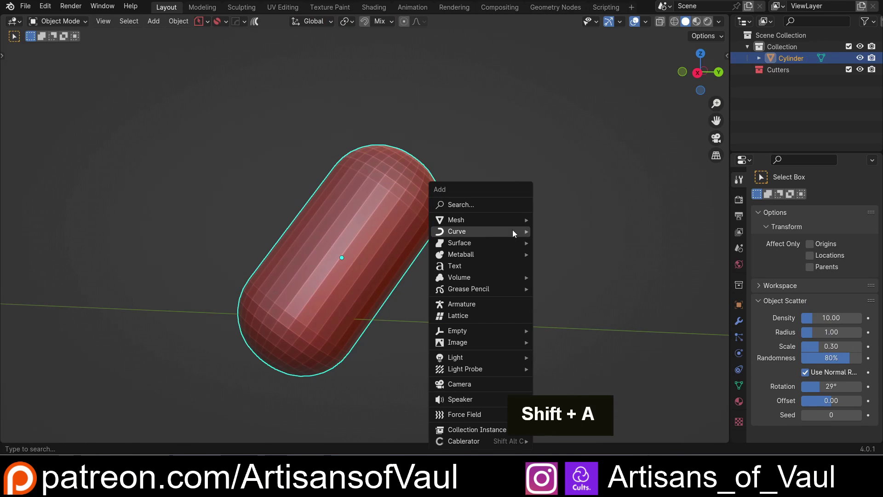
Add a small cylinder at the scene origin, scale it down and finish editing it.
{"action": "middle_click", "coordinate": [440, 259]}
{"action": "scroll", "scroll_direction": "up", "scroll_amount": 3}
{"action": "middle_click", "coordinate": [412, 187]}
{"action": "scroll", "scroll_direction": "up", "scroll_amount": 3}
{"action": "key", "text": "Tab"}
{"action": "scroll", "scroll_direction": "down", "scroll_amount": 3}
{"action": "middle_click", "coordinate": [400, 227]}
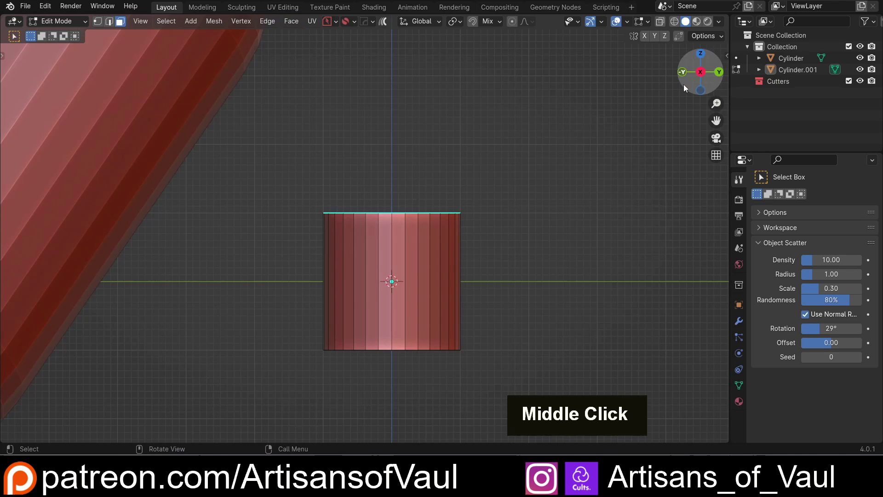
{"action": "scroll", "scroll_direction": "up", "scroll_amount": 3}
{"action": "scroll", "scroll_direction": "down", "scroll_amount": 3}
{"action": "key", "text": "Tab"}
Orbit around the tilted capsule to inspect it beside the new short cylinder.
{"action": "middle_click", "coordinate": [354, 243]}
{"action": "scroll", "scroll_direction": "down", "scroll_amount": 3}
{"action": "scroll", "scroll_direction": "up", "scroll_amount": 3}
{"action": "middle_click", "coordinate": [353, 242]}
{"action": "middle_click", "coordinate": [351, 209]}
{"action": "middle_click", "coordinate": [280, 234]}
{"action": "scroll", "scroll_direction": "down", "scroll_amount": 3}
{"action": "middle_click", "coordinate": [394, 334]}
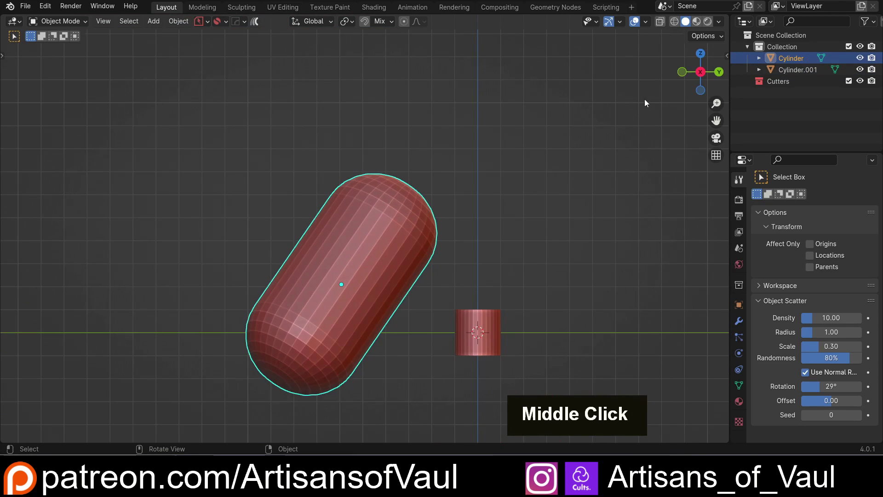
{"action": "scroll", "scroll_direction": "up", "scroll_amount": 3}
{"action": "middle_click", "coordinate": [387, 268]}
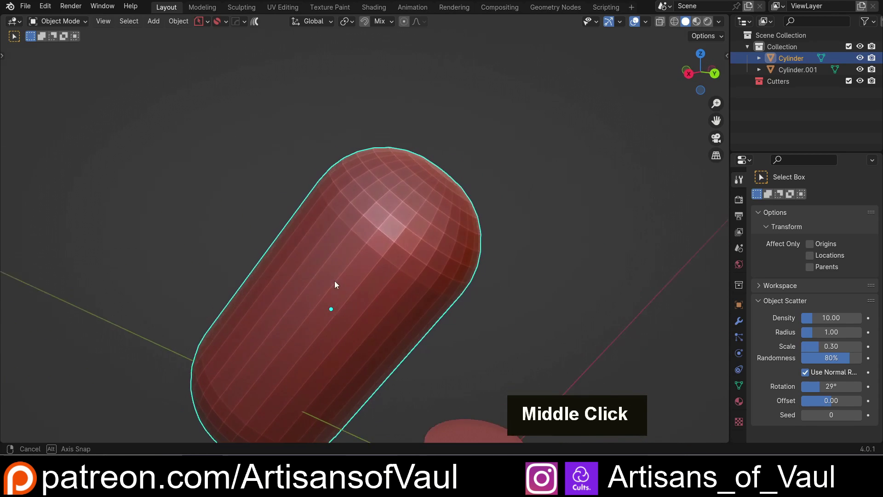
Enter mesh editing on the capsule and create the custom Edge orientation from a side edge.
{"action": "key", "text": "Tab"}
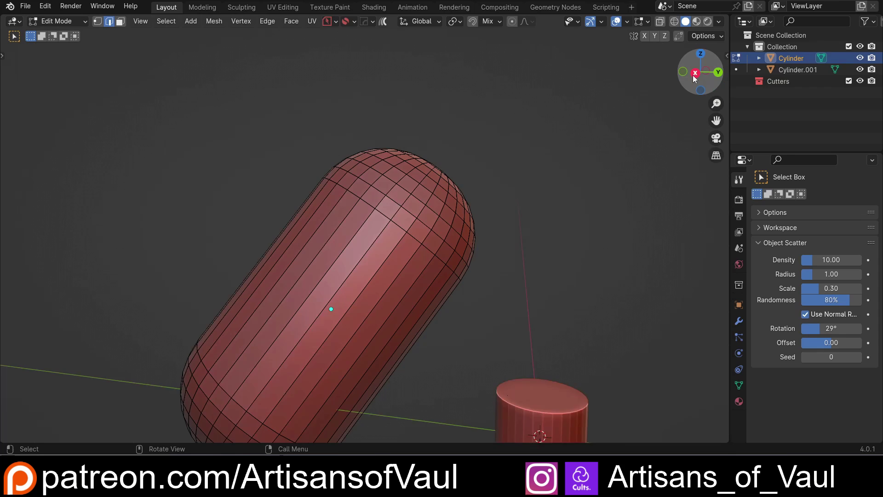
{"action": "scroll", "scroll_direction": "down", "scroll_amount": 3}
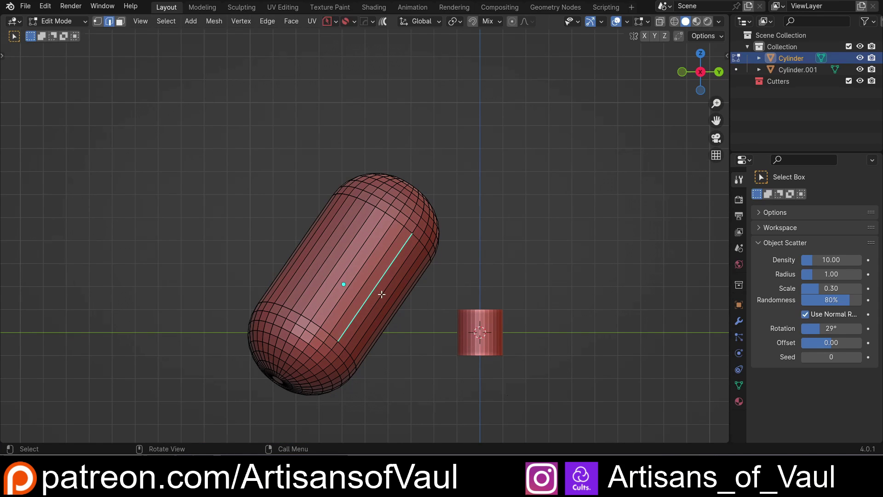
{"action": "middle_click", "coordinate": [331, 280]}
{"action": "scroll", "scroll_direction": "up", "scroll_amount": 3}
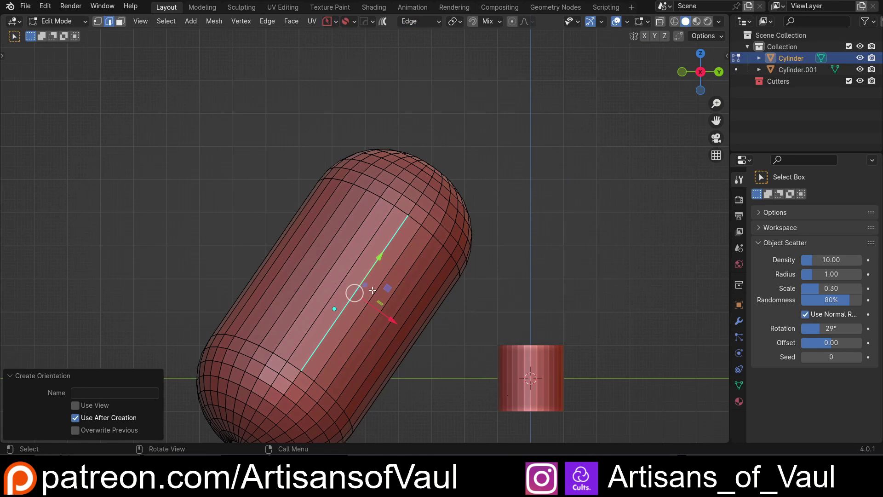
{"action": "scroll", "scroll_direction": "down", "scroll_amount": 3}
{"action": "middle_click", "coordinate": [441, 290]}
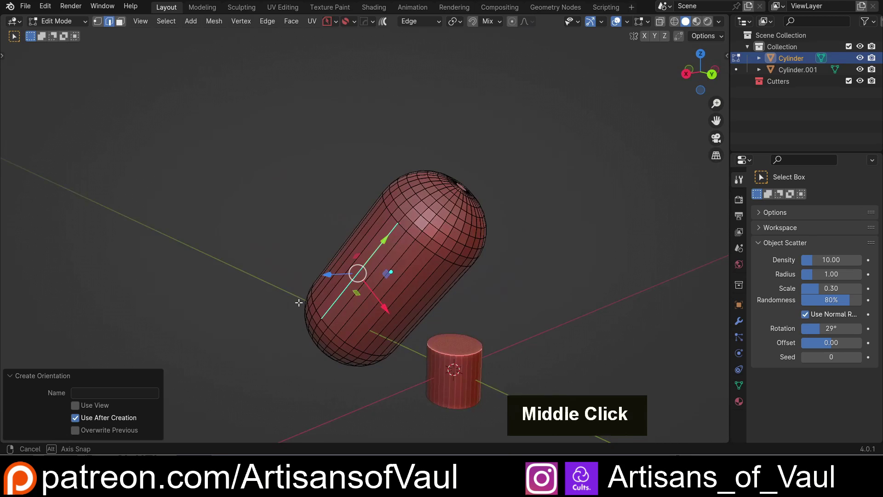
Check the Edge orientation in the list and pick the capsule's small flat tip cap face.
{"action": "scroll", "scroll_direction": "up", "scroll_amount": 3}
{"action": "scroll", "scroll_direction": "down", "scroll_amount": 3}
{"action": "scroll", "scroll_direction": "up", "scroll_amount": 3}
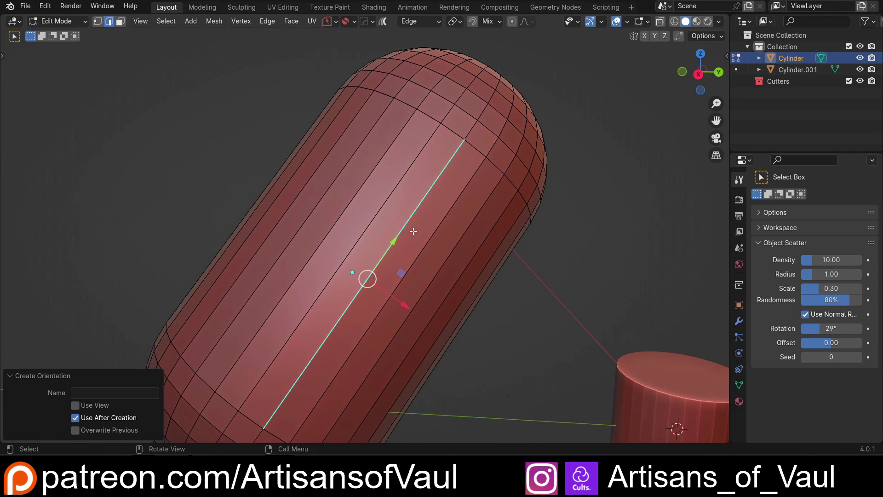
{"action": "scroll", "scroll_direction": "down", "scroll_amount": 3}
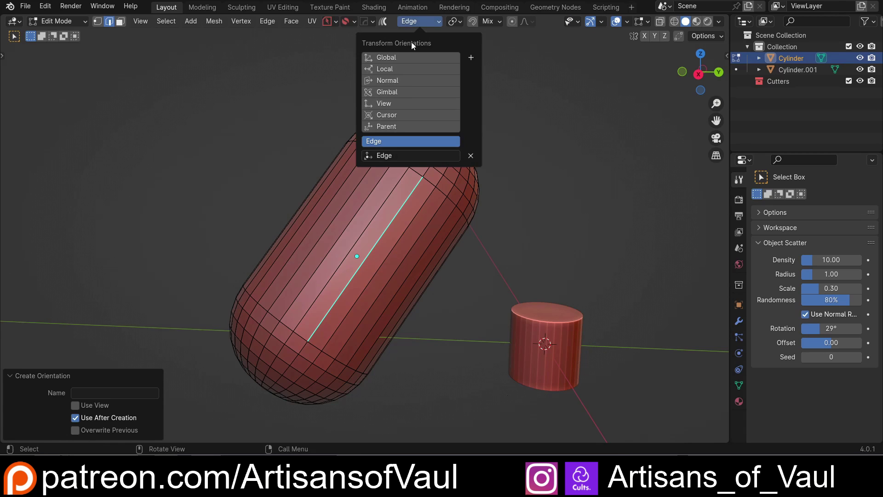
{"action": "middle_click", "coordinate": [519, 189]}
{"action": "middle_click", "coordinate": [404, 243]}
{"action": "key", "text": "Tab"}
{"action": "middle_click", "coordinate": [443, 210]}
{"action": "scroll", "scroll_direction": "up", "scroll_amount": 3}
Align the view straight down onto the selected cap face and return to object mode.
{"action": "key", "text": "shift+Home"}
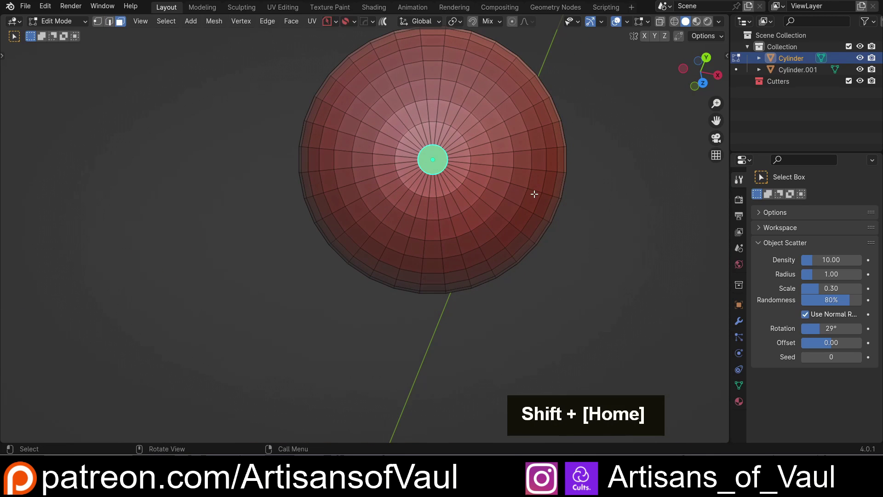
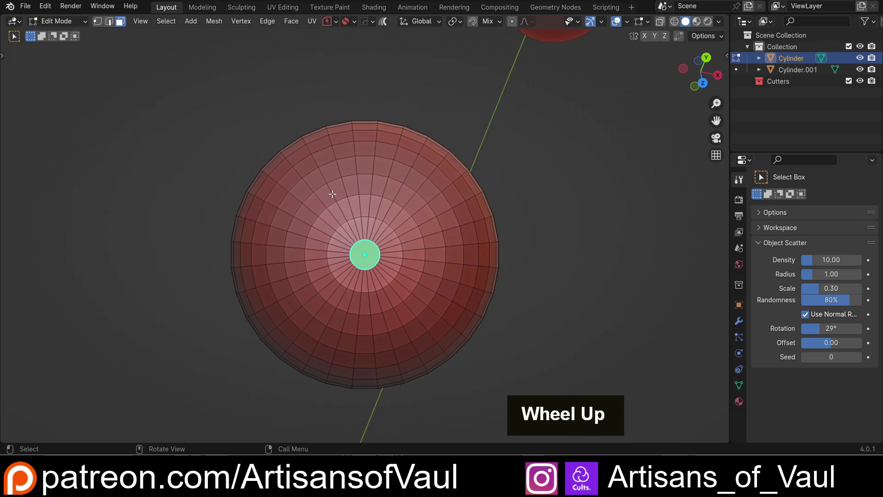
{"action": "scroll", "scroll_direction": "down", "scroll_amount": 3}
{"action": "scroll", "scroll_direction": "up", "scroll_amount": 3}
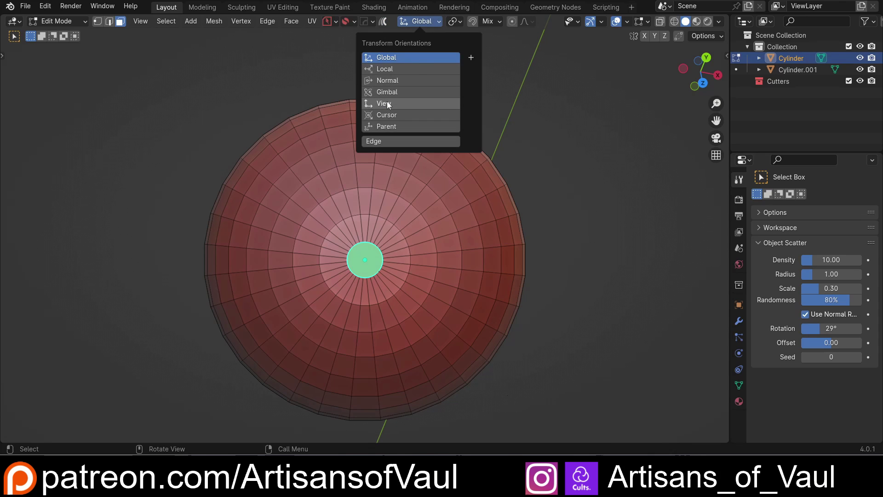
{"action": "key", "text": "Tab"}
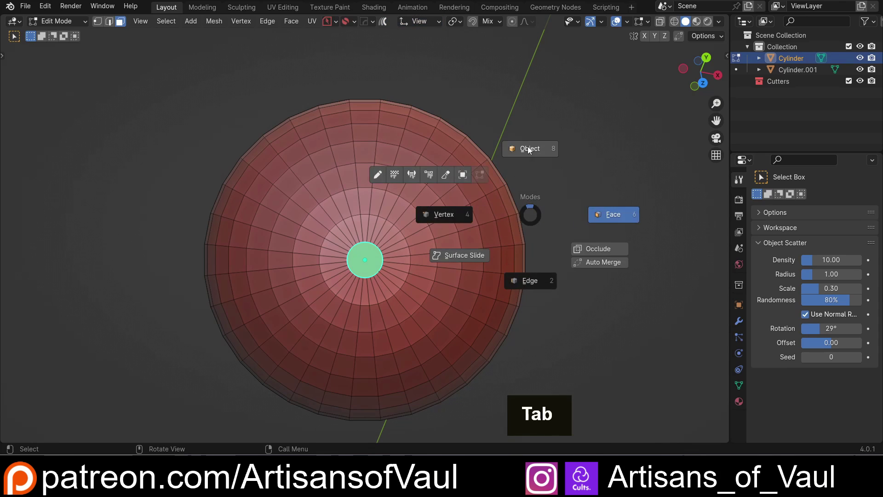
Move the capsule along the view's depth axis under the View orientation so it appears smaller.
{"action": "key", "text": "g"}
{"action": "key", "text": "z"}
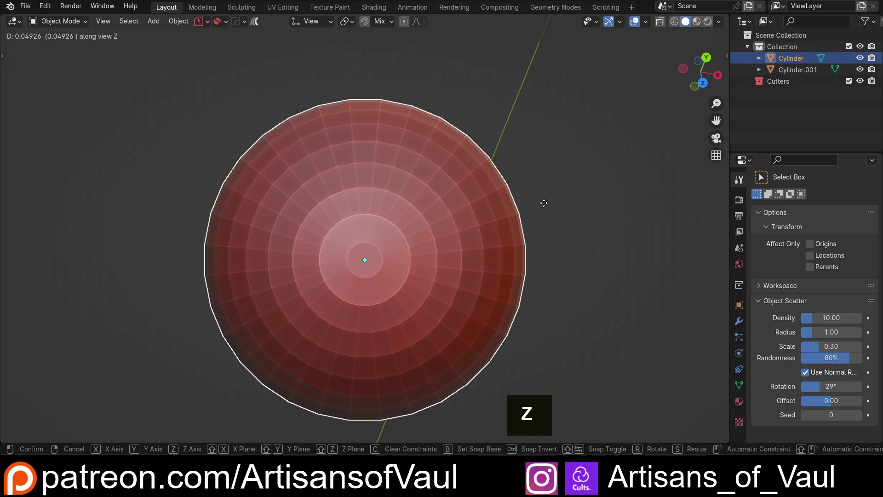
{"action": "key", "text": "Escape"}
{"action": "scroll", "scroll_direction": "down", "scroll_amount": 3}
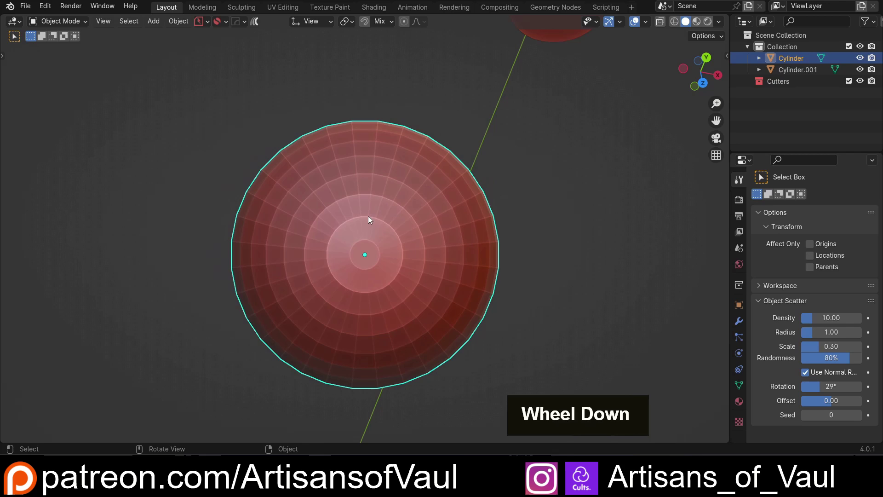
Slide the capsule across the cap-aligned view toward the small cylinder.
{"action": "key", "text": "g"}
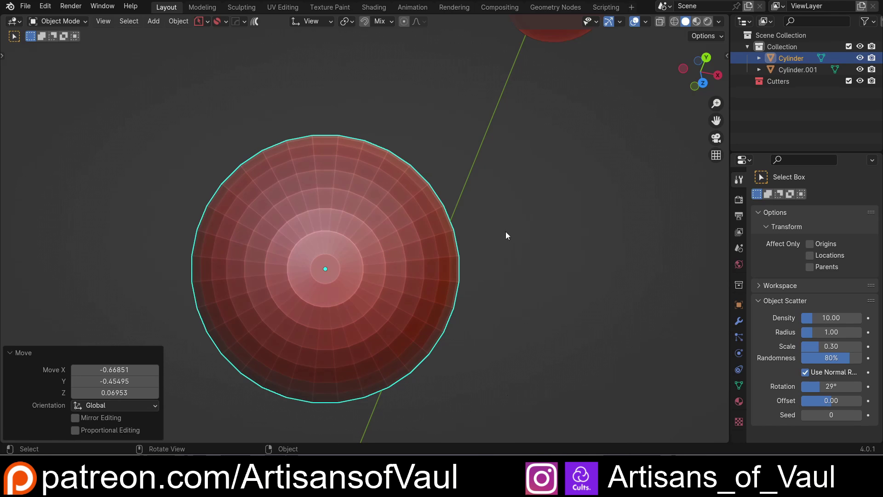
{"action": "key", "text": "KP_1"}
{"action": "scroll", "scroll_direction": "down", "scroll_amount": 3}
{"action": "middle_click", "coordinate": [435, 287]}
{"action": "middle_click", "coordinate": [393, 193]}
Orbit to check the capsule's final position against the small cylinder before the outro.
{"action": "scroll", "scroll_direction": "up", "scroll_amount": 3}
{"action": "scroll", "scroll_direction": "up", "scroll_amount": 3}
{"action": "middle_click", "coordinate": [354, 272]}
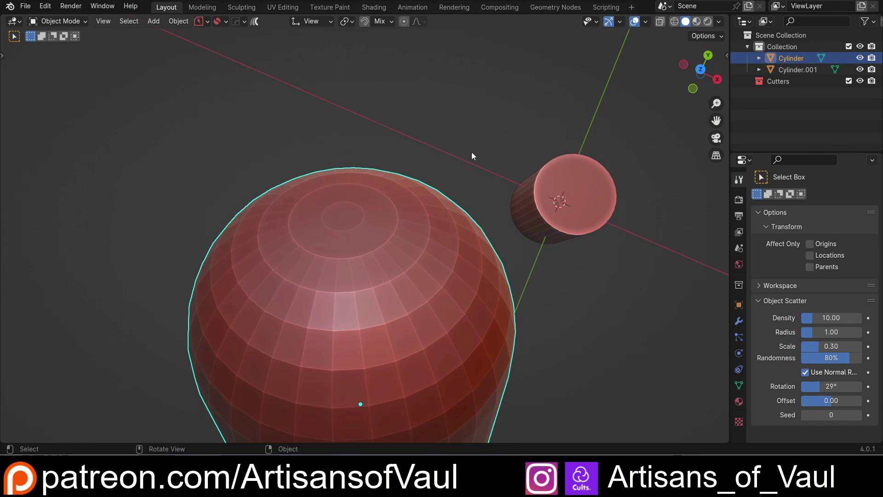
{"action": "scroll", "scroll_direction": "down", "scroll_amount": 3}
{"action": "middle_click", "coordinate": [316, 240]}
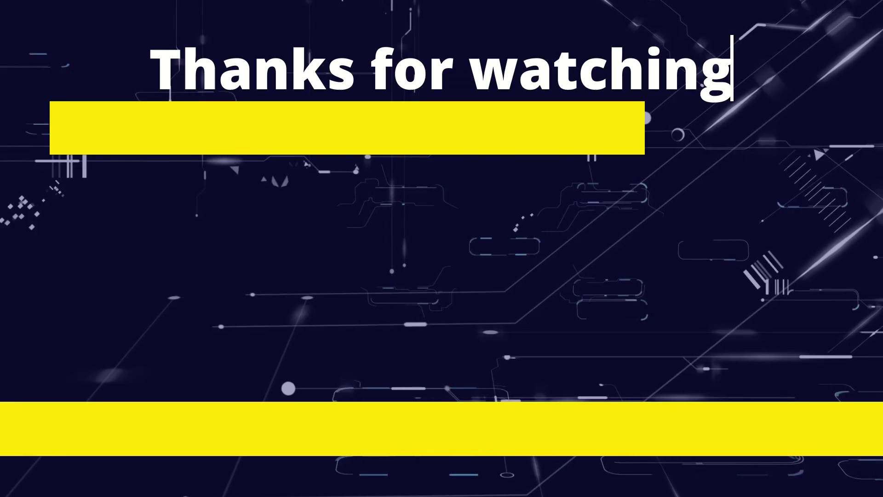